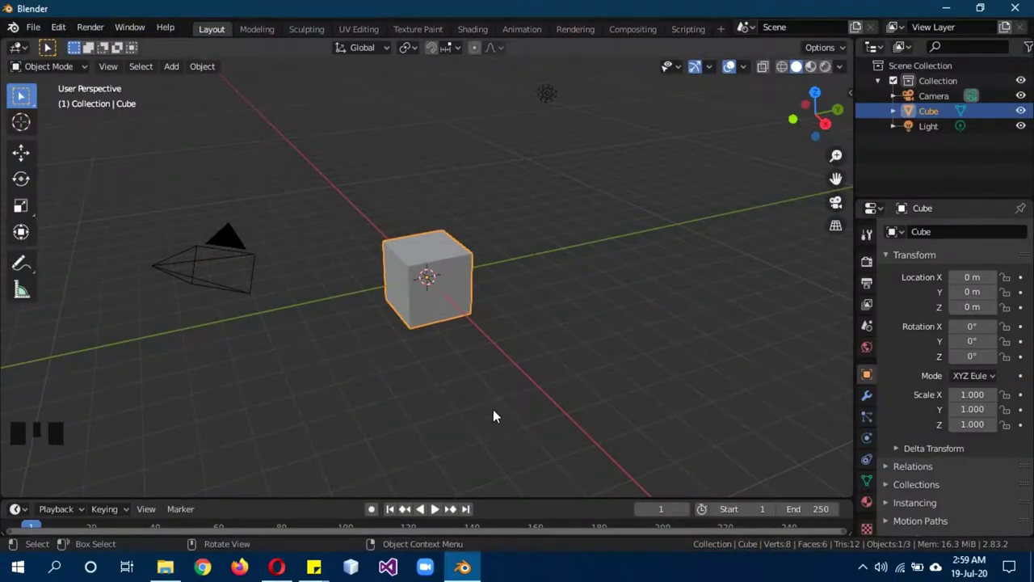
# Step: Delete the default cube, camera and light from the scene
pyautogui.moveTo(377, 401); pyautogui.dragTo(464, 413)
pyautogui.scroll(-3)
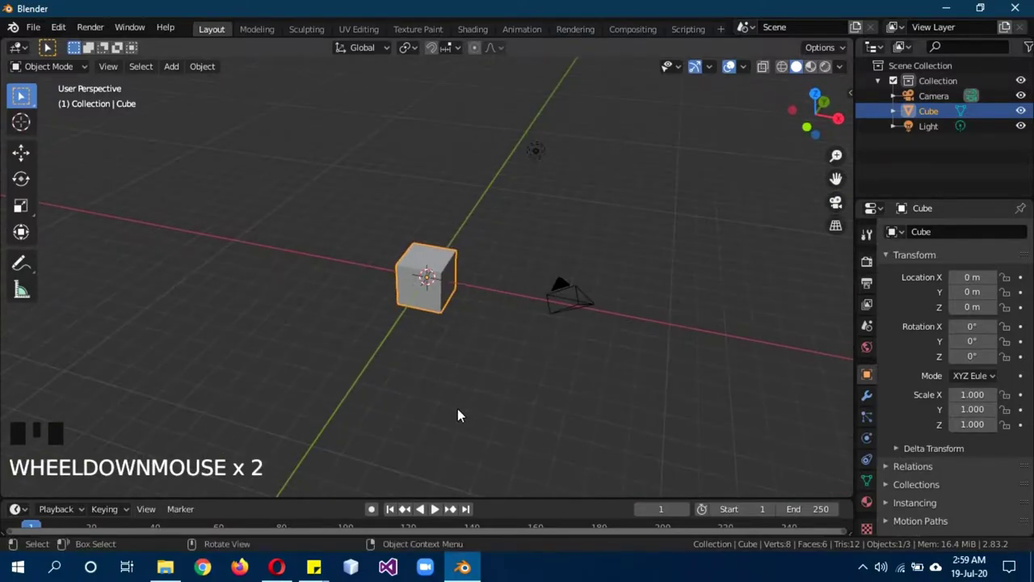
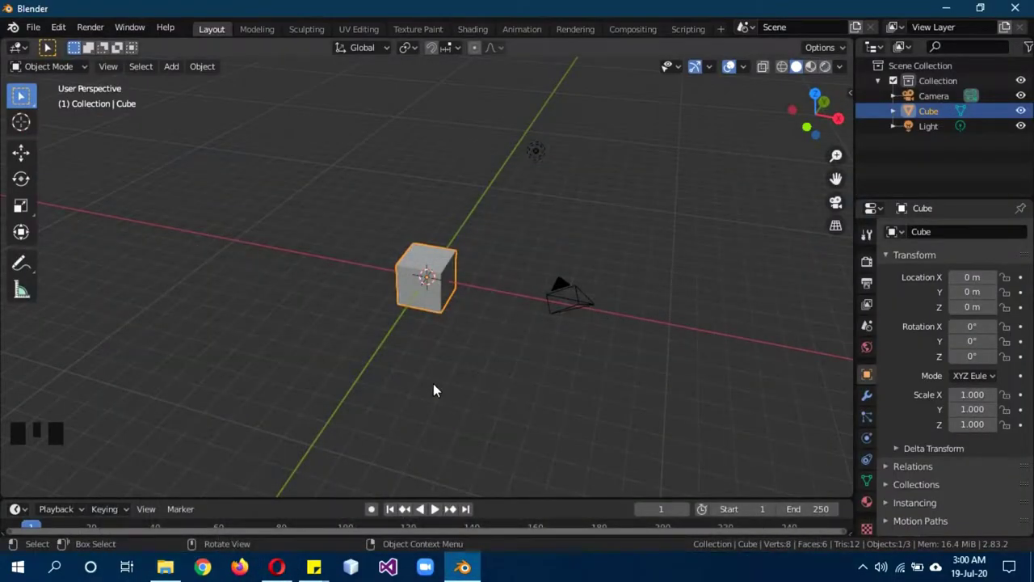
pyautogui.press('a')
pyautogui.press('a')
pyautogui.press('x')
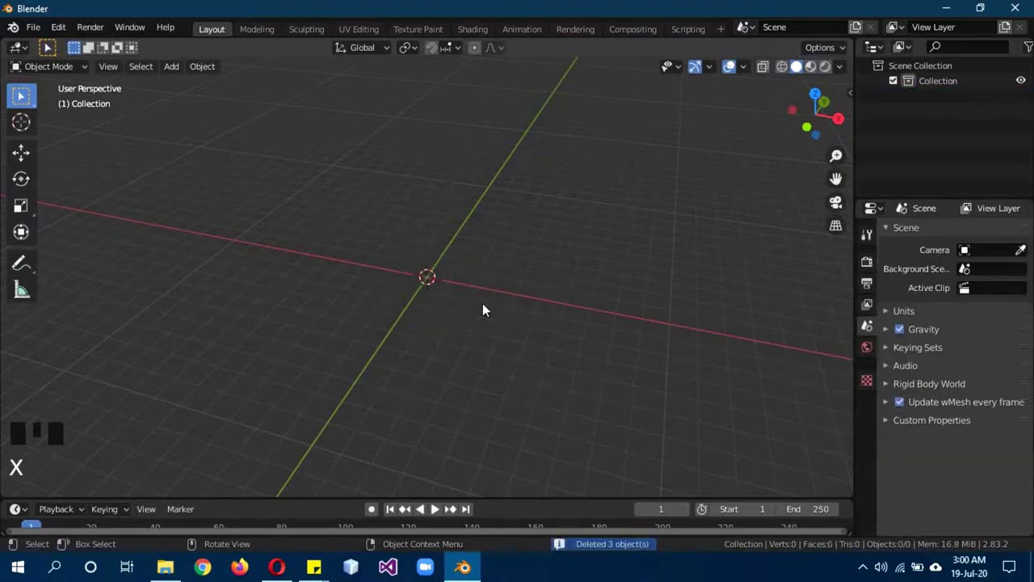
# Step: Add a UV sphere, rotate it 90° around Y and view it from the front
pyautogui.press('shift+a')
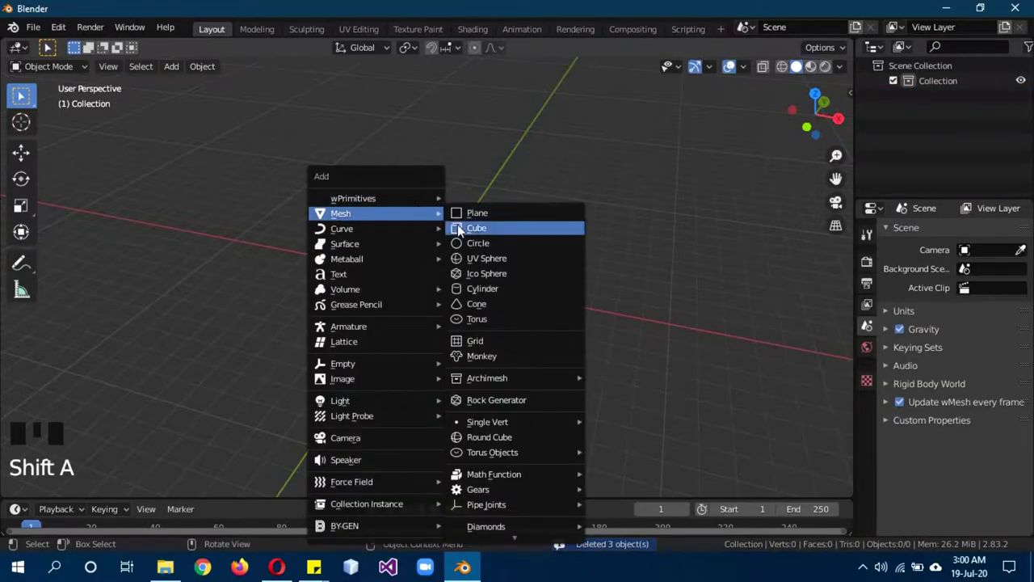
pyautogui.press('KP_1')
pyautogui.scroll(3)
pyautogui.press('r')
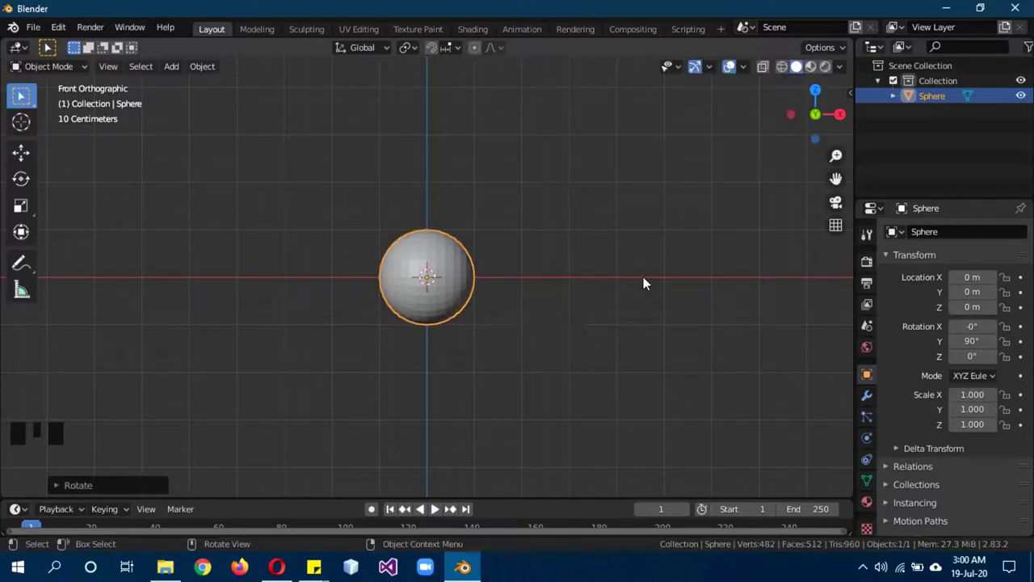
# Step: Add Subdivision Surface and X-axis Mirror modifiers, then enter Edit Mode with face select
pyautogui.click(874, 398)
pyautogui.moveTo(937, 230); pyautogui.dragTo(897, 254)
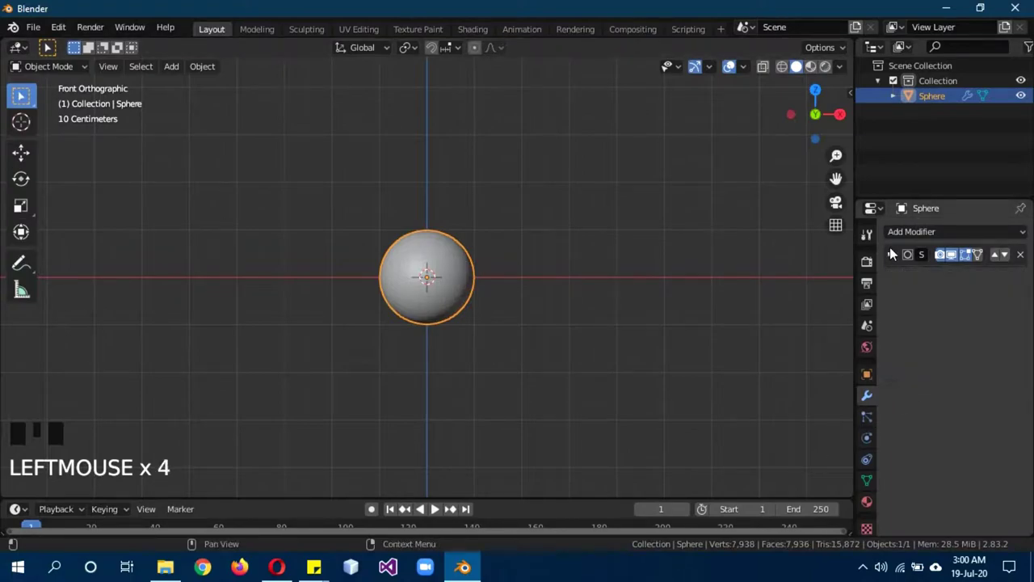
pyautogui.moveTo(926, 239); pyautogui.dragTo(581, 333)
pyautogui.press('b')
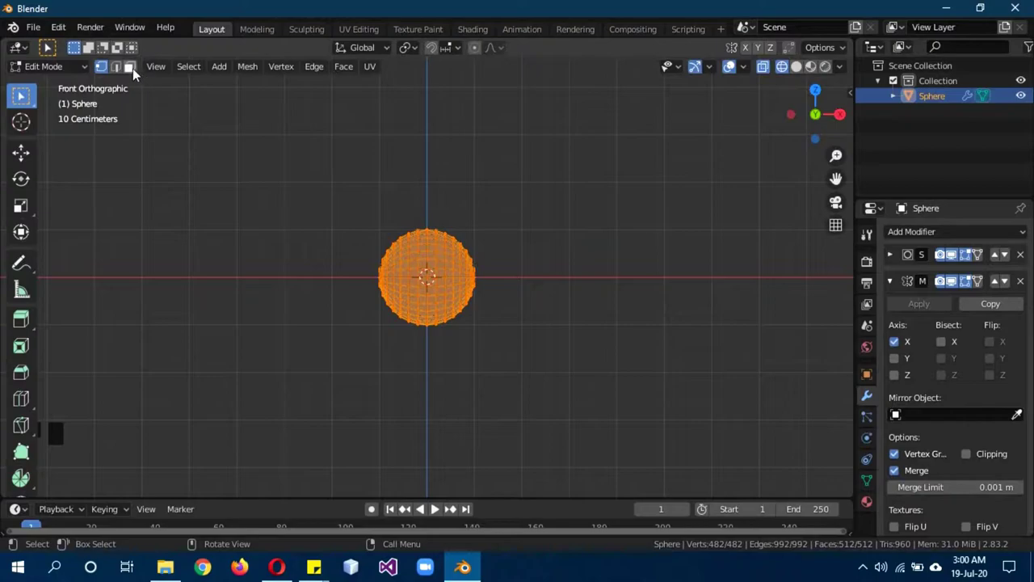
pyautogui.click(140, 72)
# Step: Box-select and delete faces from top view leaving a quarter wedge, then return to Object Mode
pyautogui.press('KP_7')
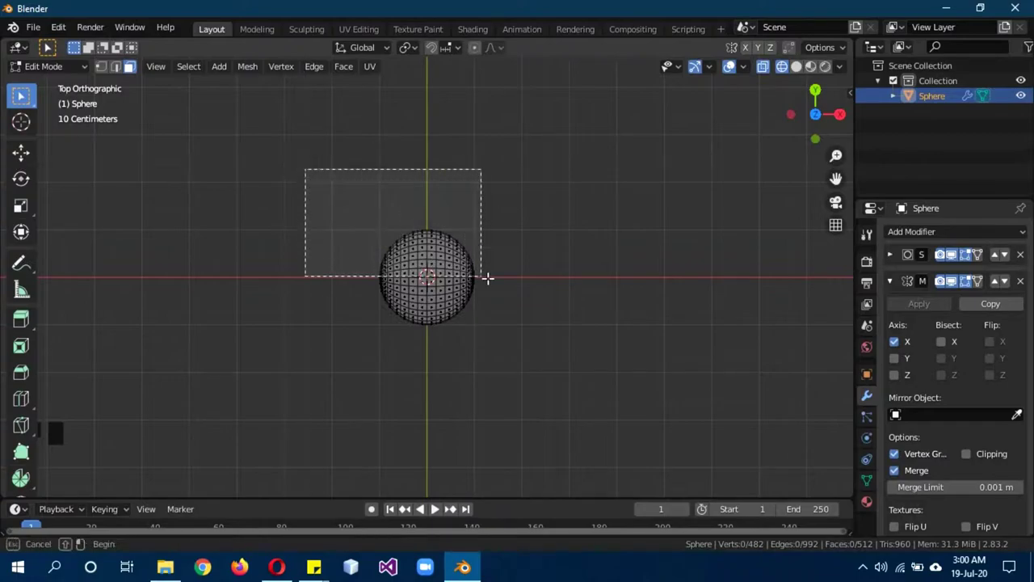
pyautogui.scroll(3)
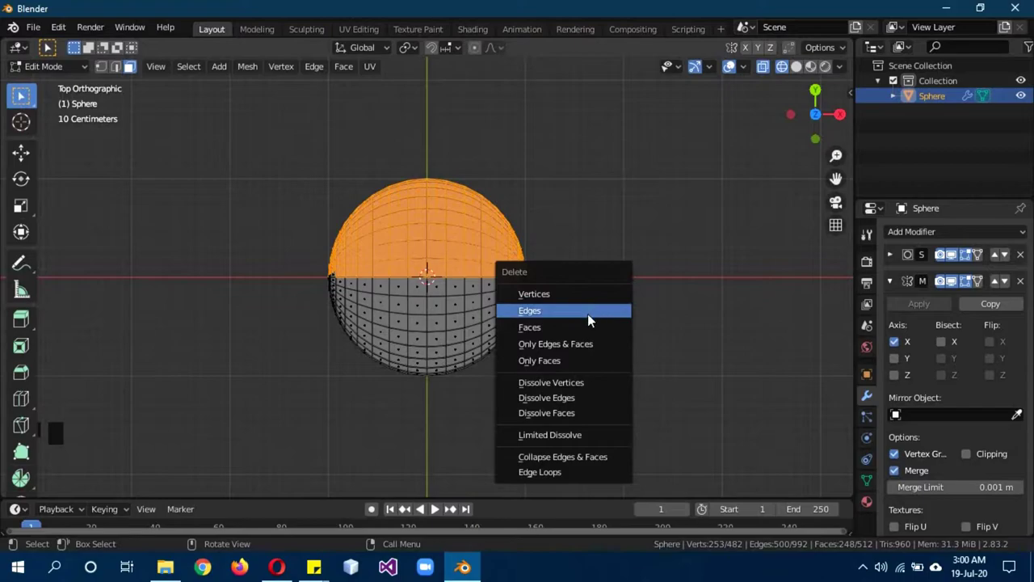
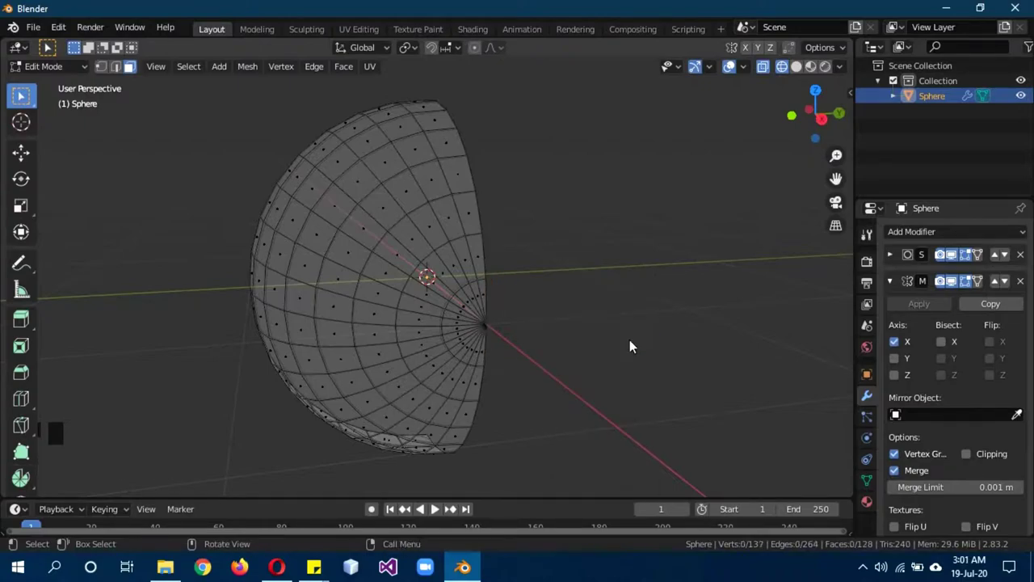
pyautogui.press('Tab')
pyautogui.press('z')
pyautogui.press('z')
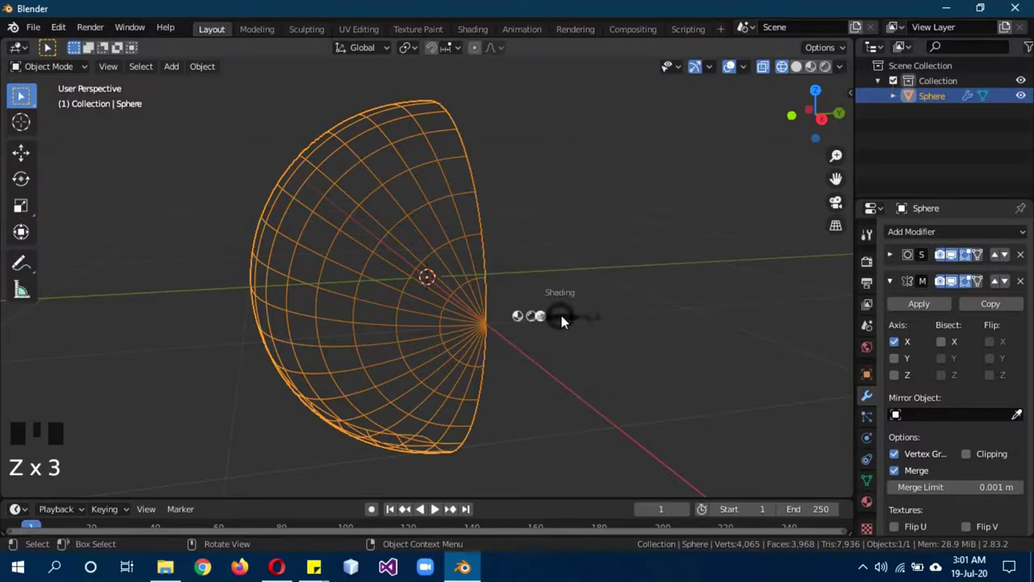
# Step: Enable Y mirroring so the sphere is whole and apply its transforms
pyautogui.click(900, 364)
pyautogui.moveTo(551, 303); pyautogui.dragTo(685, 248)
pyautogui.press('ctrl+a')
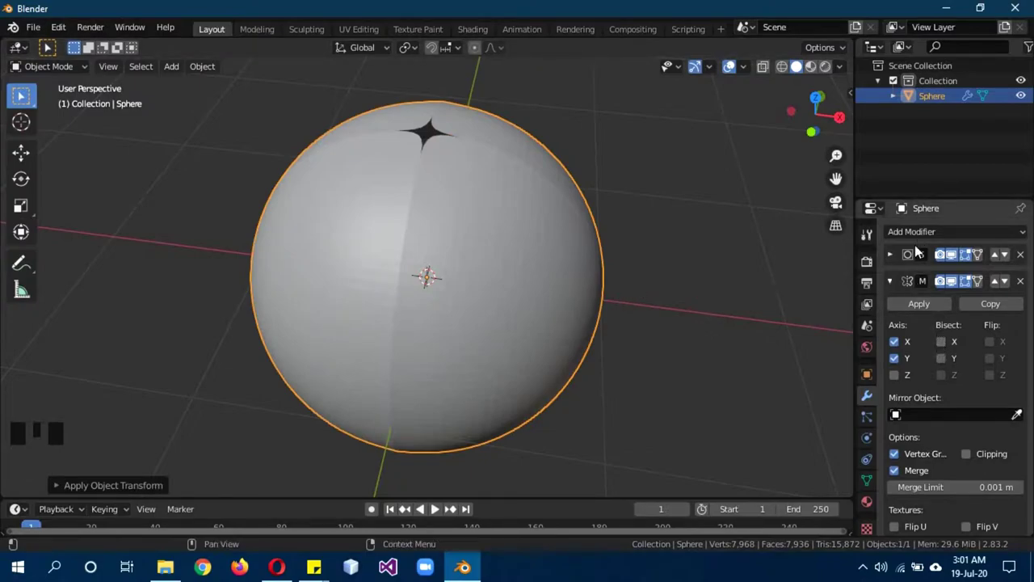
pyautogui.moveTo(997, 285); pyautogui.dragTo(544, 226)
pyautogui.moveTo(543, 227); pyautogui.dragTo(693, 200)
# Step: Shade the sphere smooth and reorder its modifiers, viewing it from the front
pyautogui.rightClick(694, 201)
pyautogui.moveTo(691, 358); pyautogui.dragTo(703, 279)
pyautogui.press('KP_1')
pyautogui.scroll(-3)
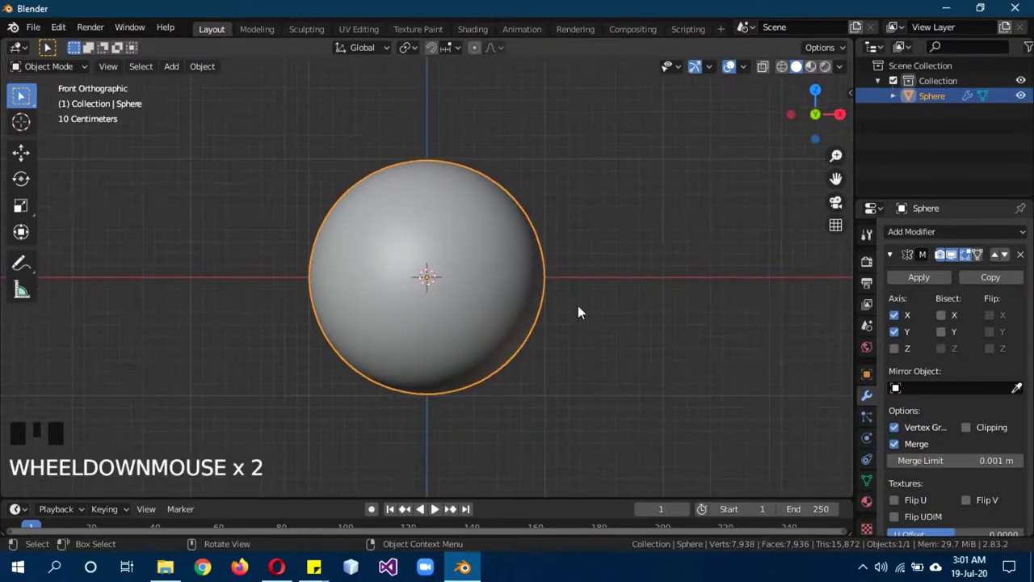
# Step: In Edit Mode add two material slots on the sphere and name them b and w
pyautogui.press('z')
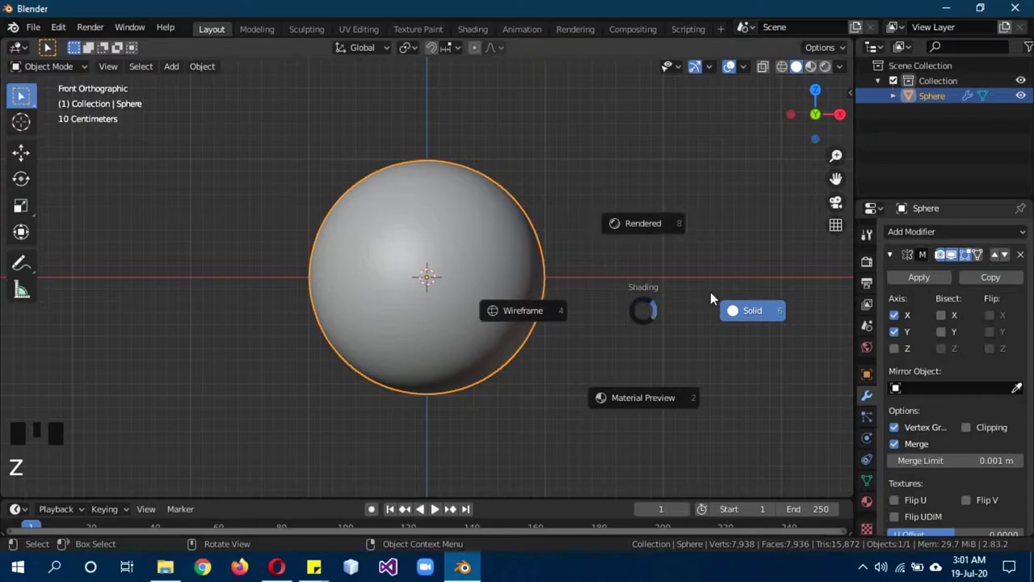
pyautogui.press('b')
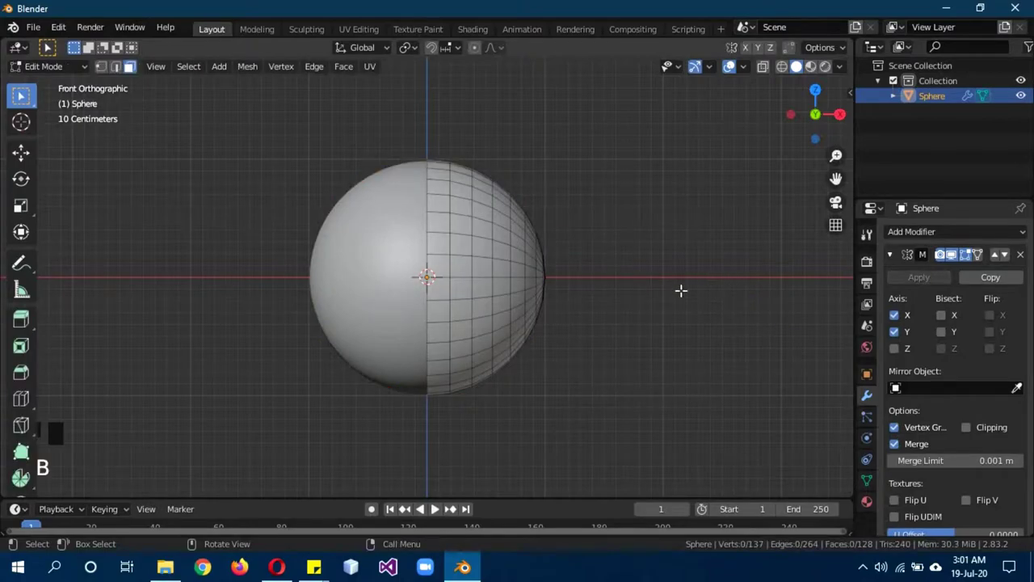
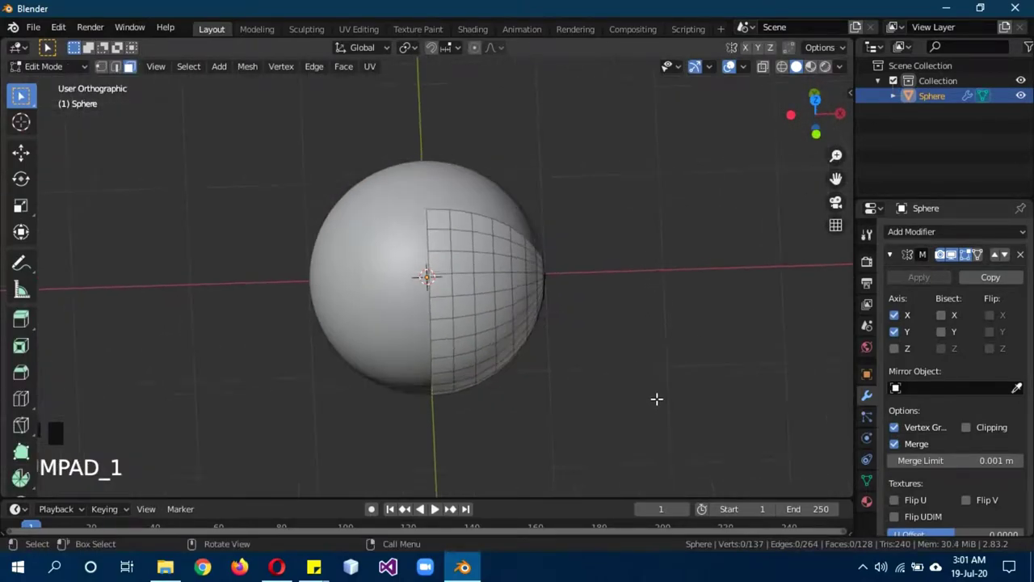
pyautogui.click(876, 505)
pyautogui.click(898, 299)
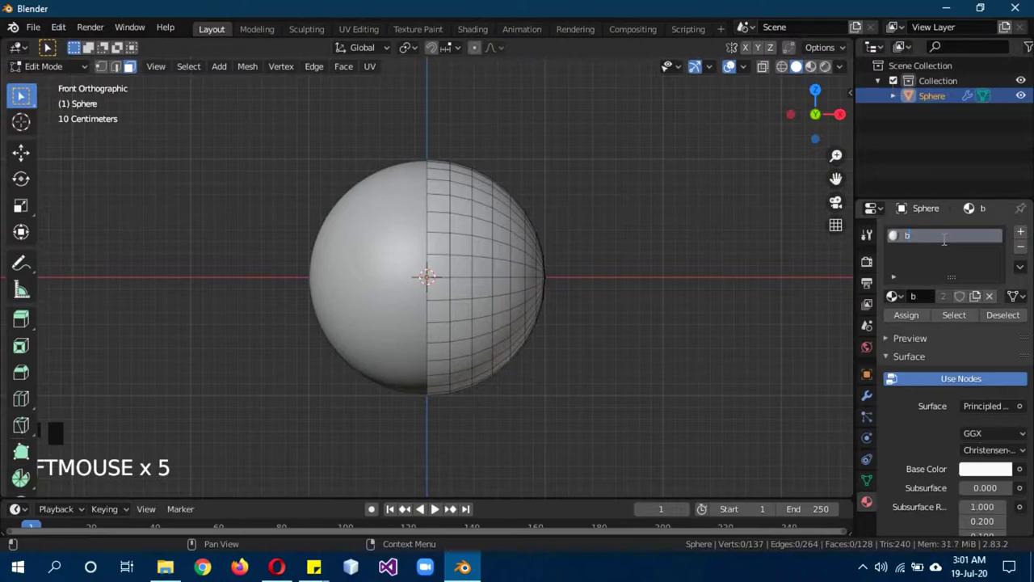
pyautogui.doubleClick(950, 338)
pyautogui.doubleClick(922, 258)
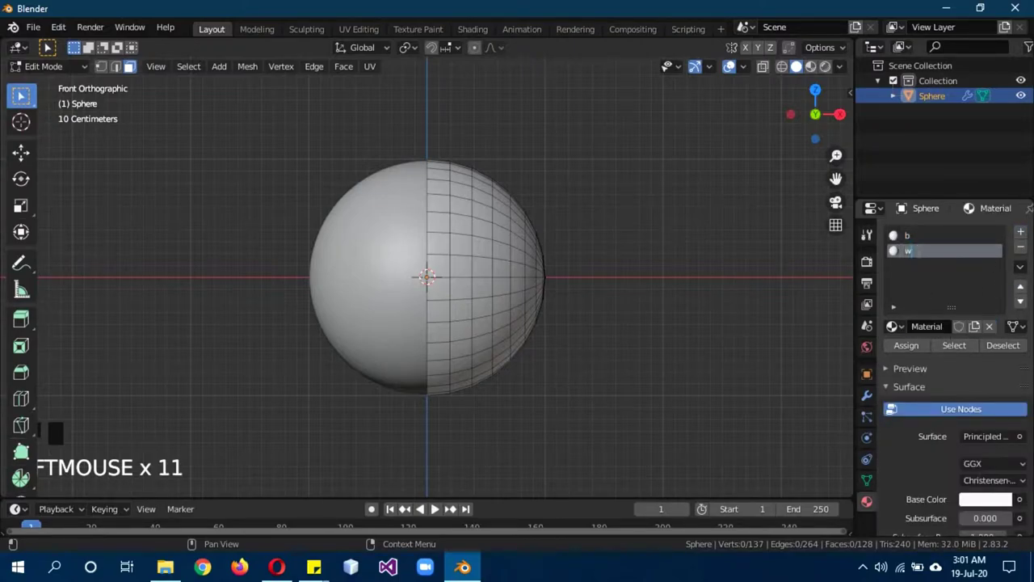
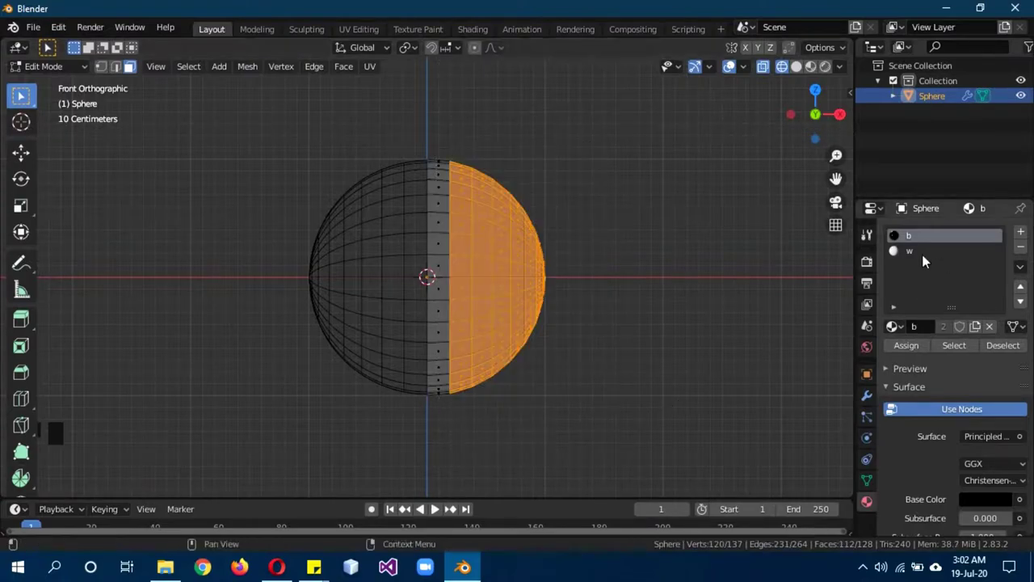
# Step: Assign the white material w to the remaining faces around the black stripe
pyautogui.click(926, 259)
pyautogui.click(914, 355)
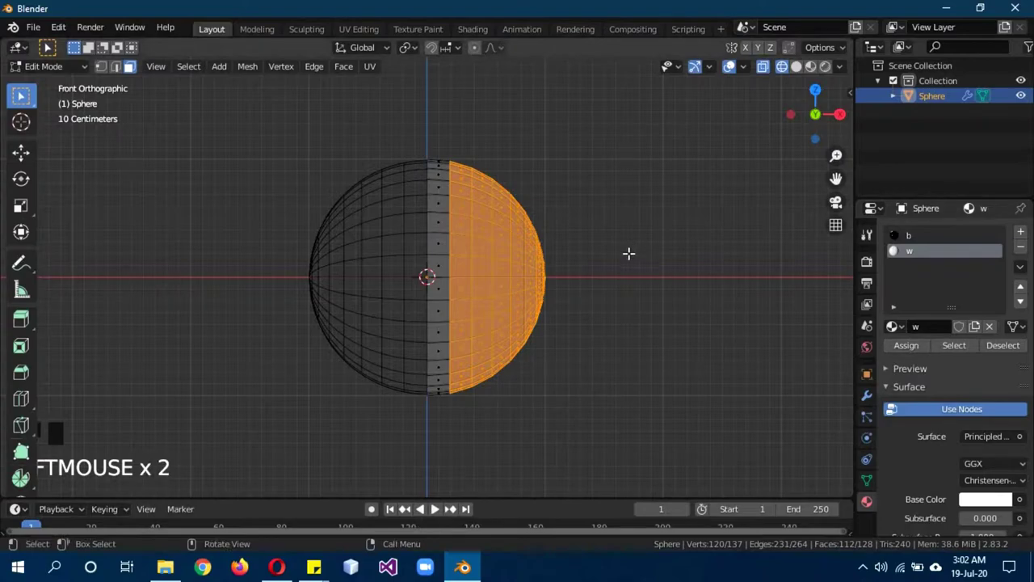
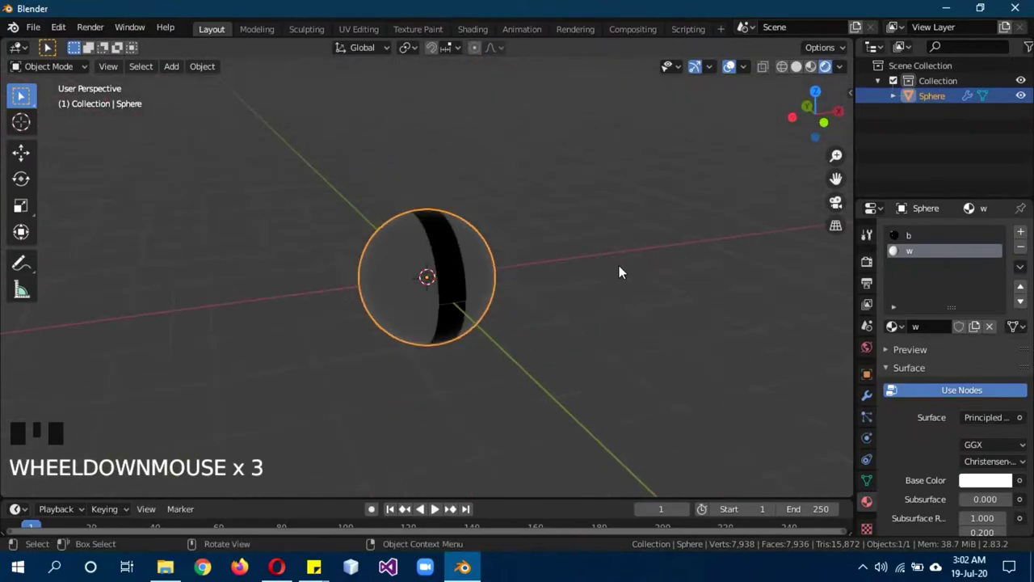
pyautogui.click(874, 268)
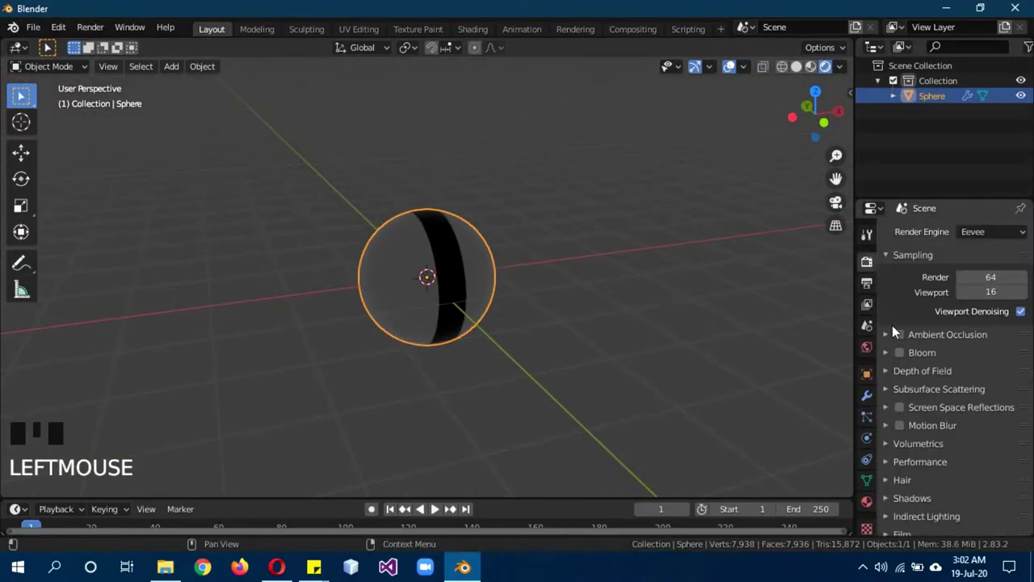
# Step: Enable Bloom and Screen Space Reflections in the Eevee render settings
pyautogui.click(904, 359)
pyautogui.click(901, 412)
pyautogui.moveTo(898, 408); pyautogui.dragTo(995, 435)
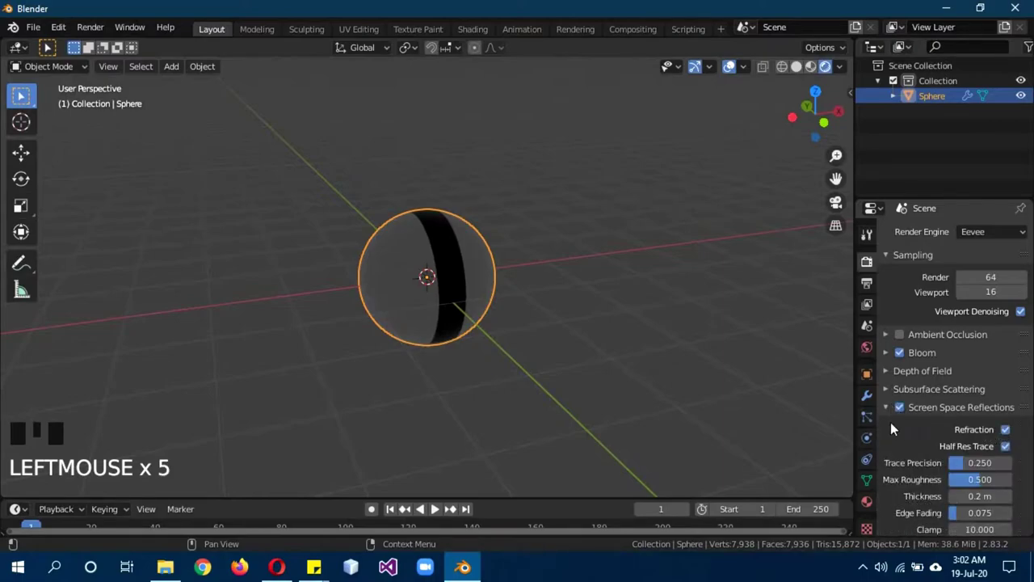
pyautogui.click(894, 410)
# Step: Move the sphere up along Z and add a large scaled-up plane beneath it
pyautogui.press('KP_1')
pyautogui.press('KP_1')
pyautogui.press('g')
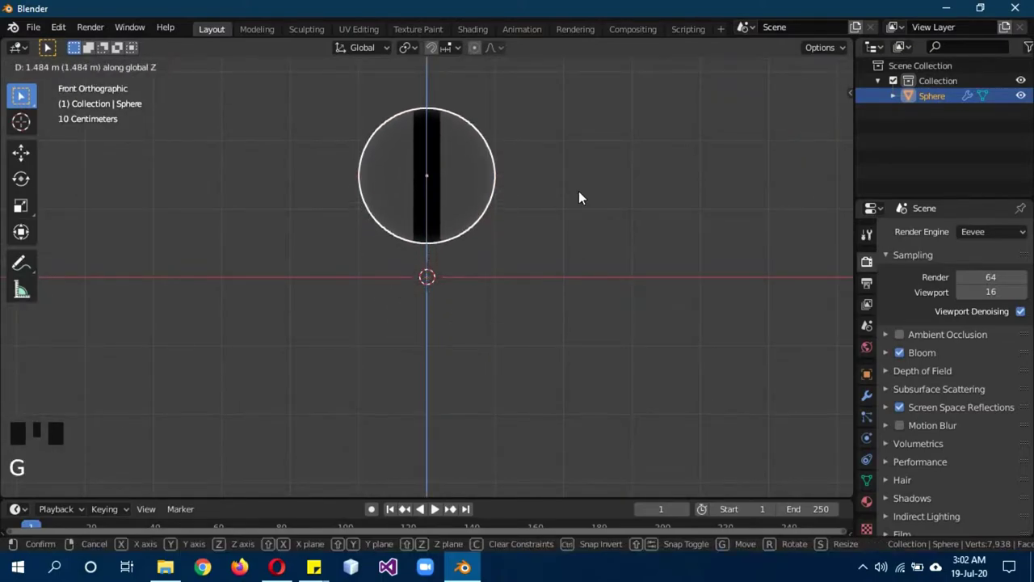
pyautogui.press('shift+a')
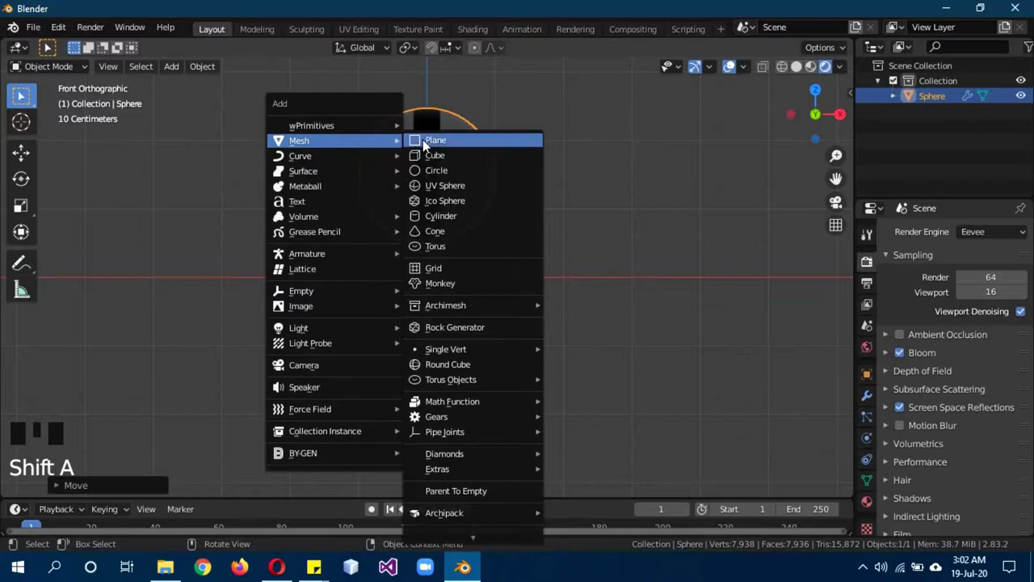
pyautogui.middleClick(682, 212)
pyautogui.scroll(-3)
pyautogui.press('s')
pyautogui.scroll(-3)
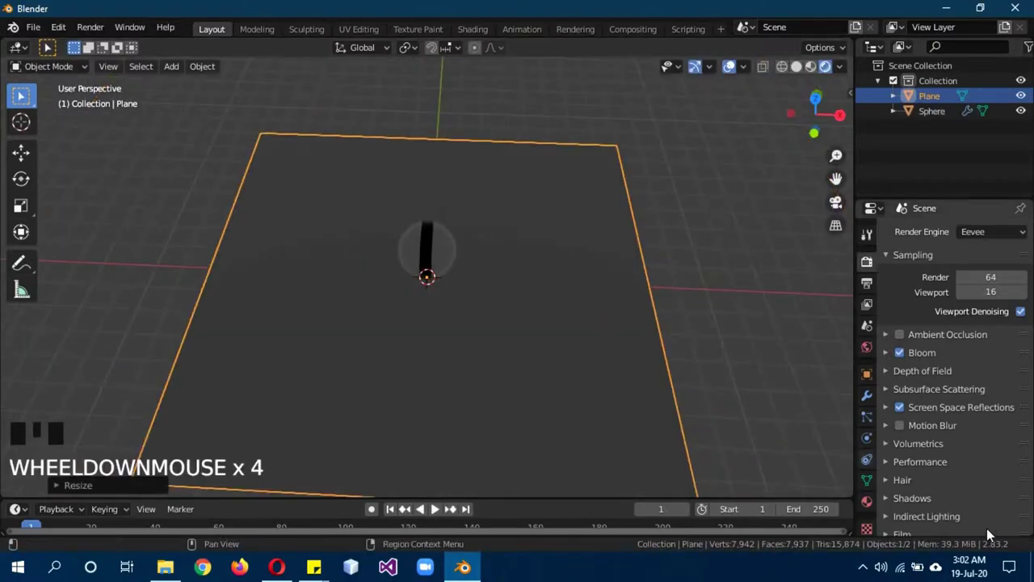
# Step: Give the plane a new material and begin lowering its base colour
pyautogui.click(877, 501)
pyautogui.moveTo(955, 301); pyautogui.dragTo(991, 459)
pyautogui.click(991, 459)
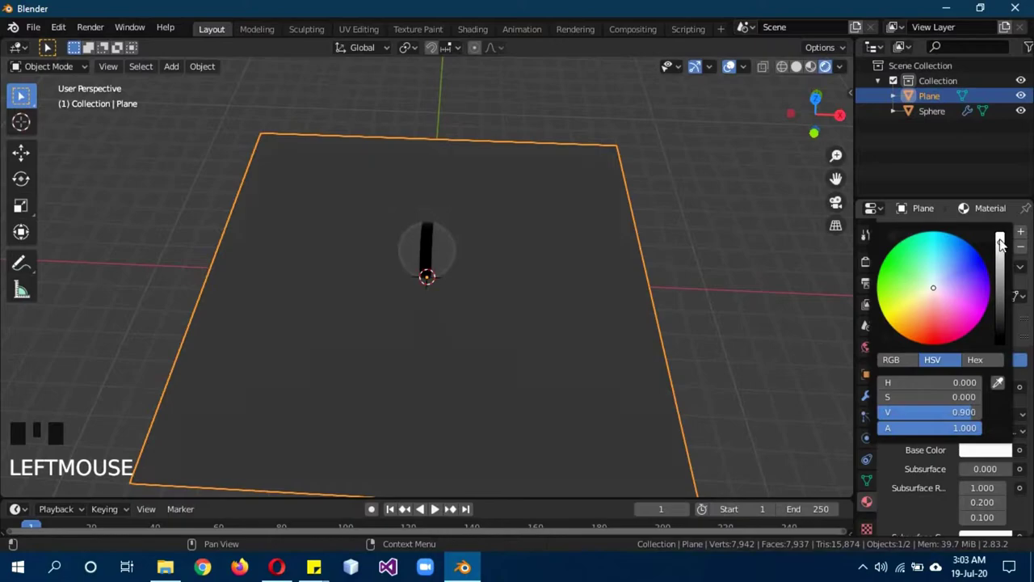
# Step: Set the plane's material to Metallic 1.000 and Roughness 0.000
pyautogui.scroll(-3)
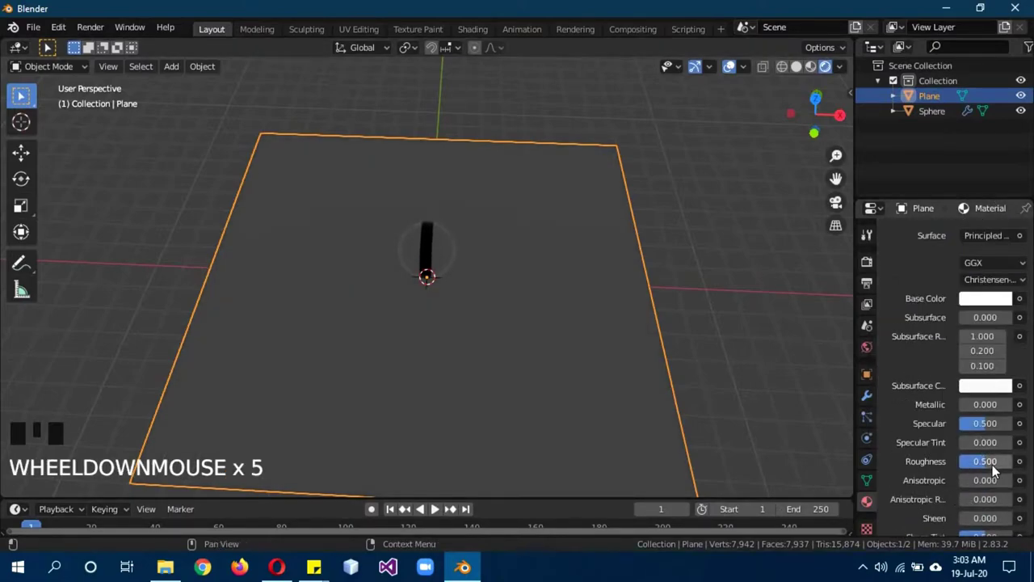
pyautogui.moveTo(965, 472); pyautogui.dragTo(484, 354)
pyautogui.scroll(3)
pyautogui.scroll(-3)
pyautogui.moveTo(488, 346); pyautogui.dragTo(499, 319)
pyautogui.press('KP_1')
pyautogui.scroll(-3)
pyautogui.moveTo(540, 269); pyautogui.dragTo(354, 154)
# Step: Add a 1000 W area light, raise it to the right of the ball and tilt it toward it
pyautogui.press('shift+a')
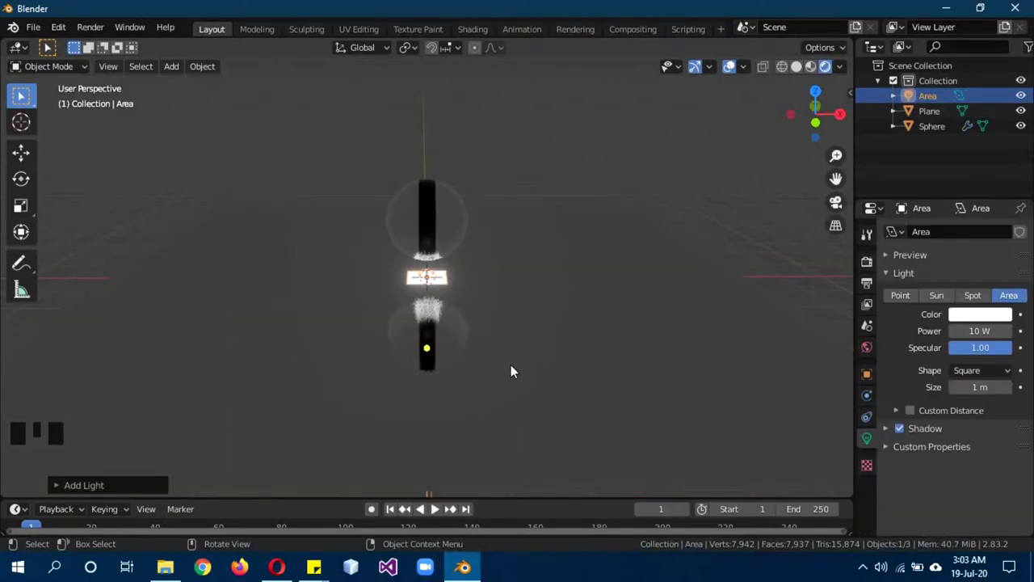
pyautogui.press('g')
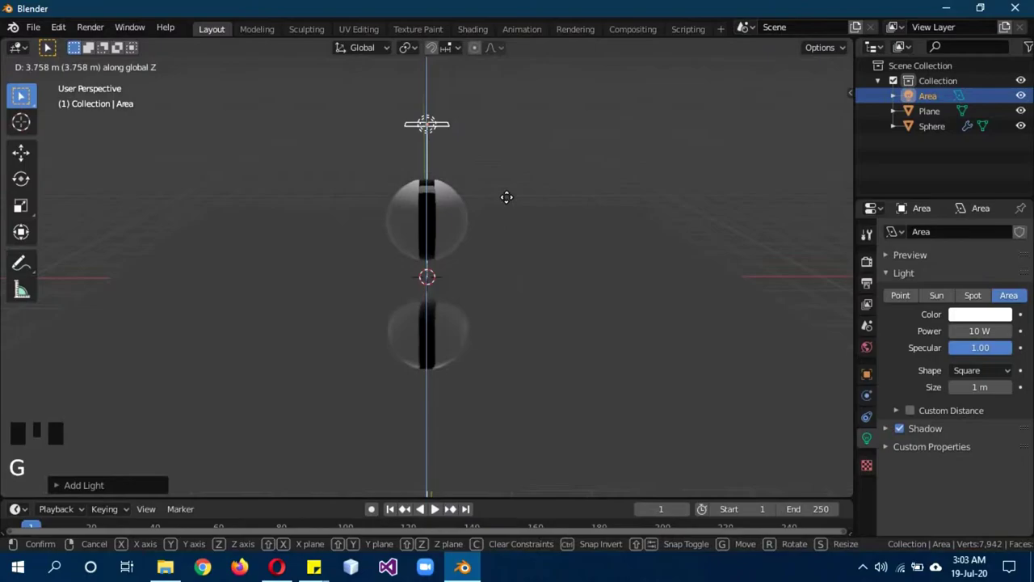
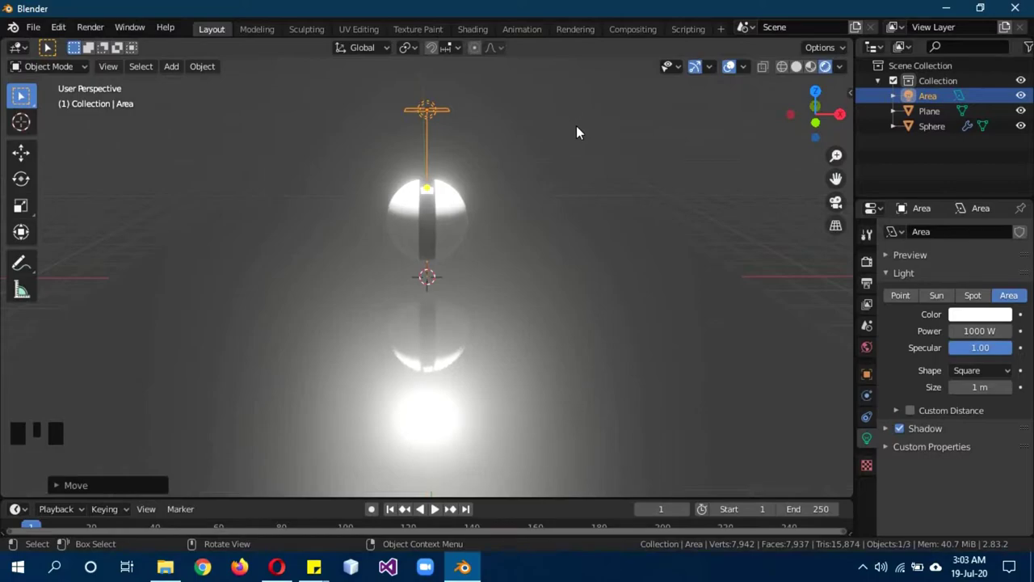
pyautogui.press('KP_1')
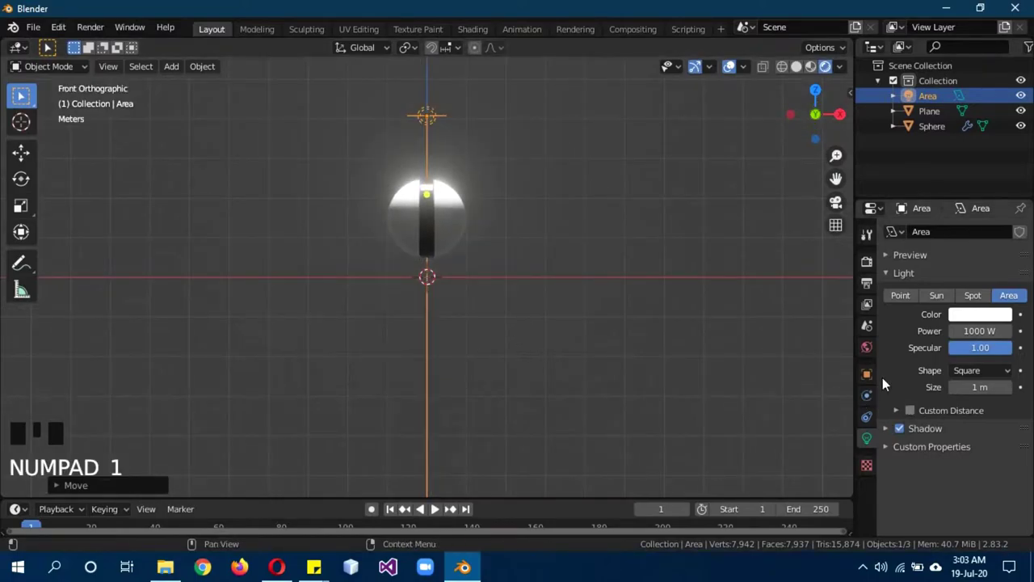
pyautogui.click(878, 380)
pyautogui.press('r')
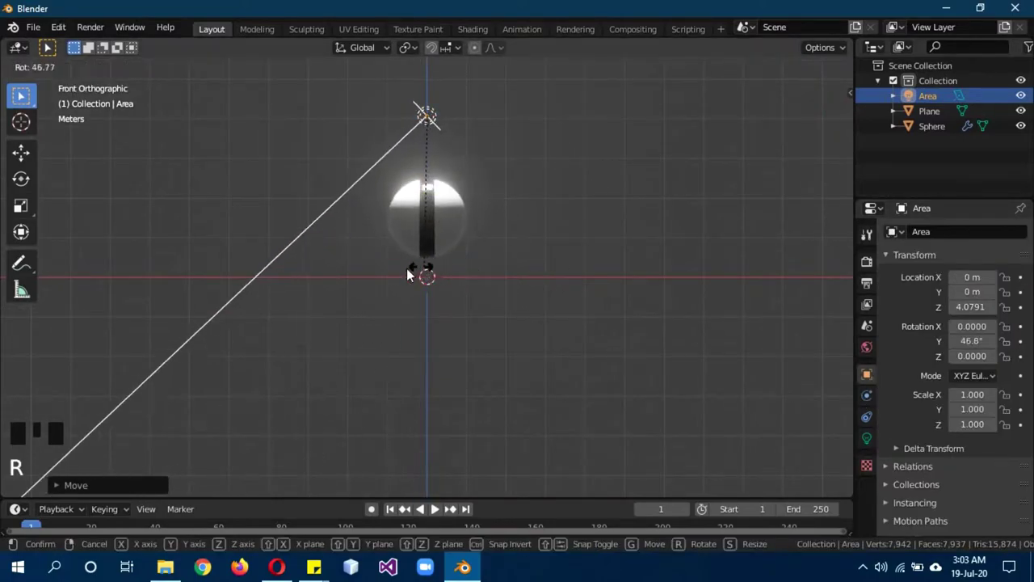
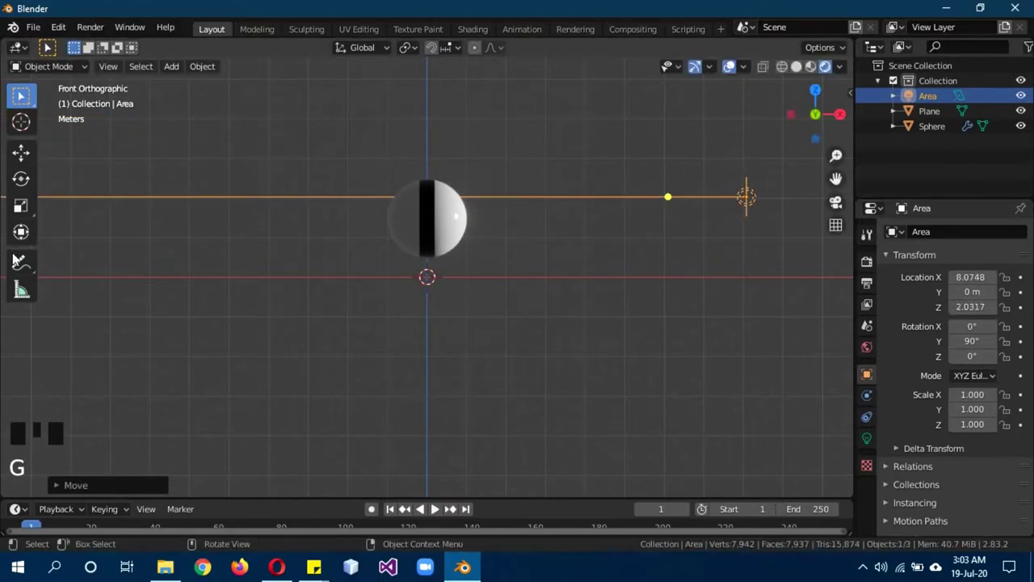
# Step: Duplicate the area light and place the copy mirrored on the left of the ball
pyautogui.press('KP_7')
pyautogui.press('KP_1')
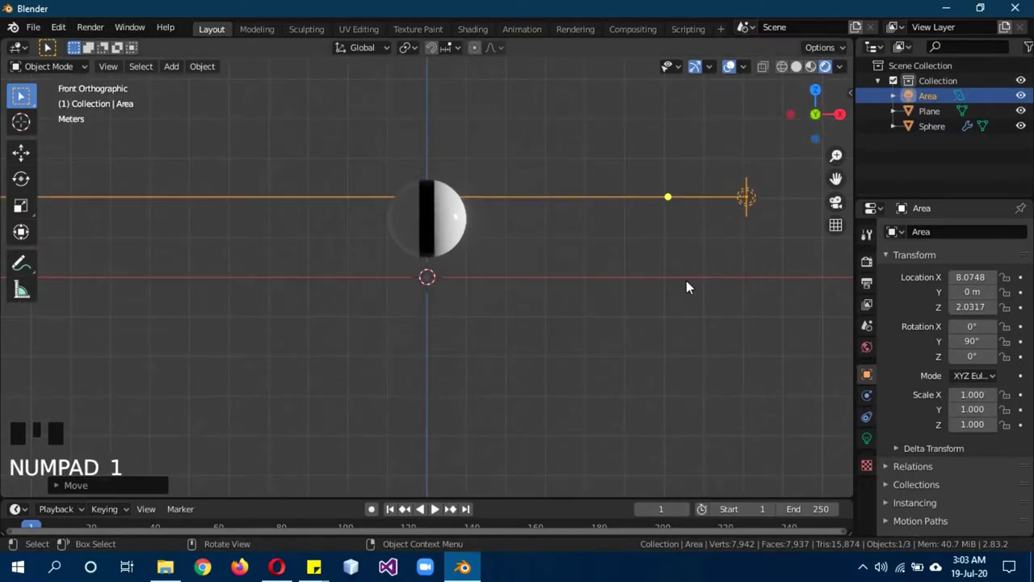
pyautogui.press('shift+d')
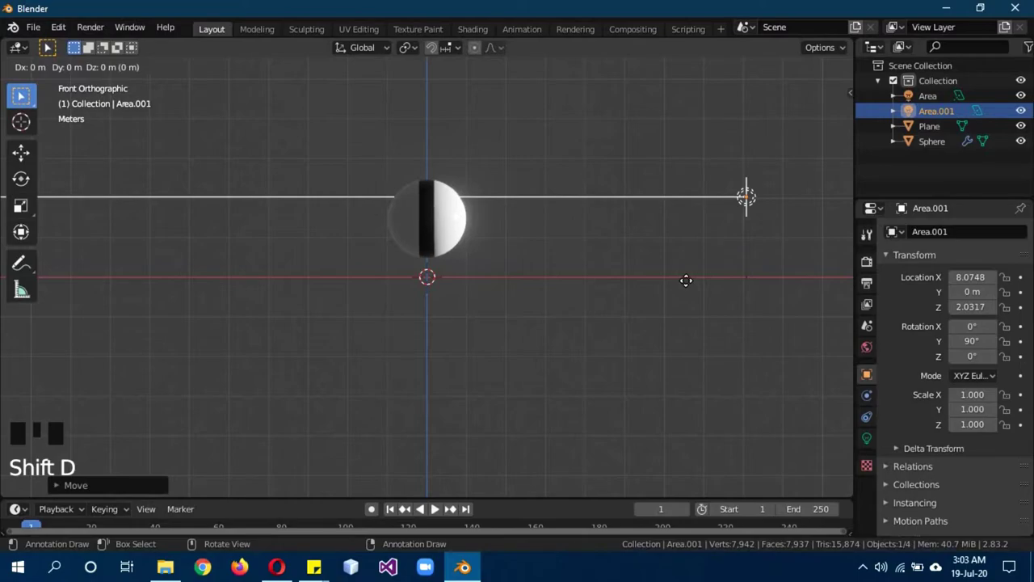
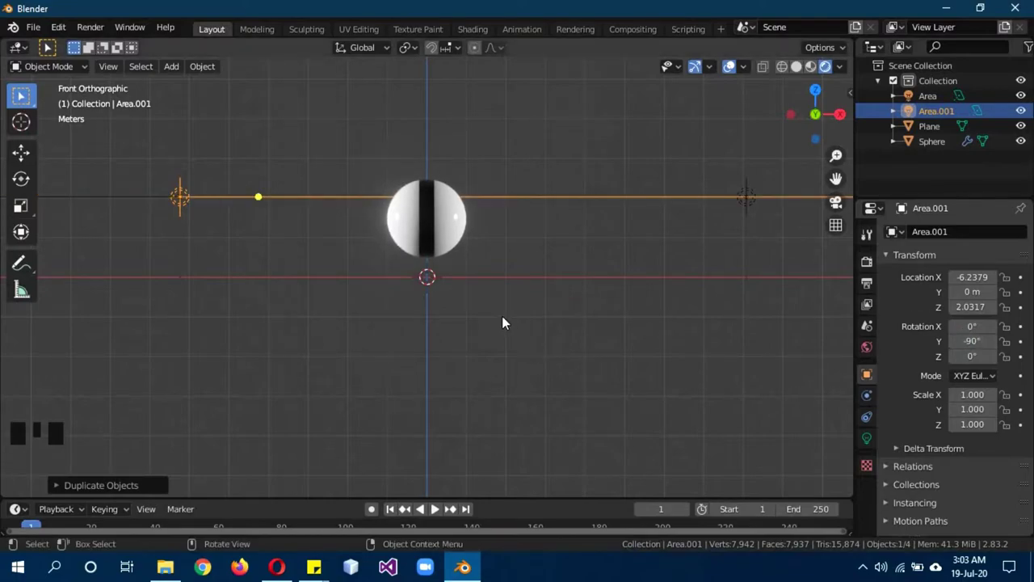
pyautogui.press('g')
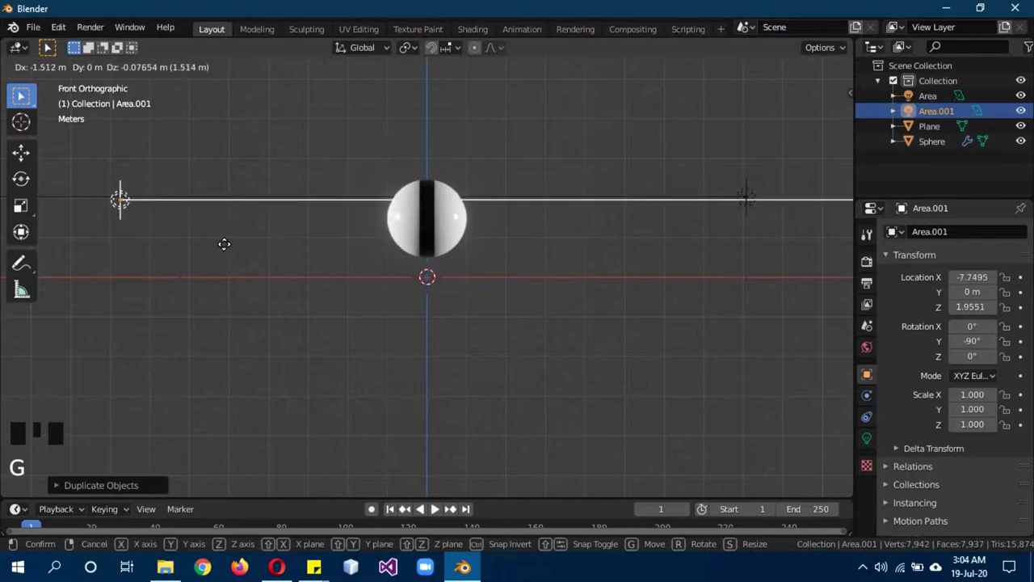
pyautogui.click(756, 190)
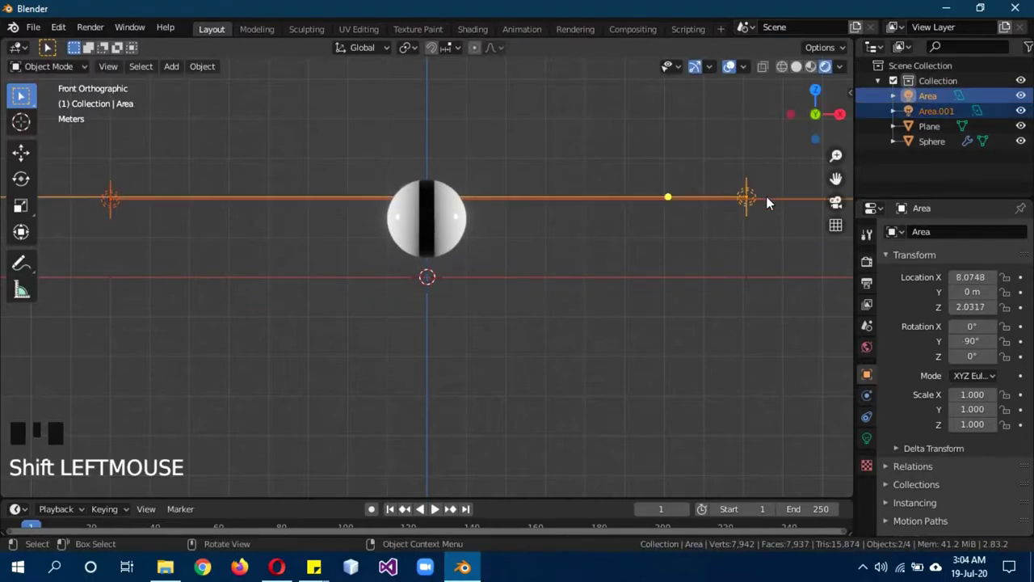
# Step: Duplicate both side lights and rotate the copies 90° to light the front and back
pyautogui.press('KP_7')
pyautogui.scroll(-3)
pyautogui.press('shift+d')
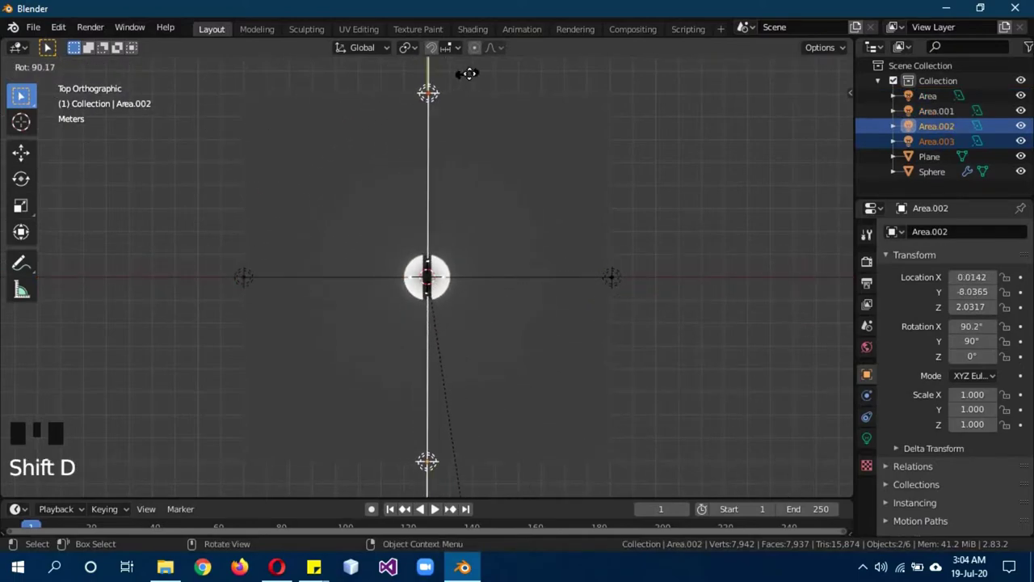
pyautogui.moveTo(508, 302); pyautogui.dragTo(515, 256)
pyautogui.scroll(-3)
pyautogui.scroll(3)
pyautogui.scroll(-3)
# Step: Give the ground plane's material a dark grey base colour by lowering its value in the picker
pyautogui.click(571, 337)
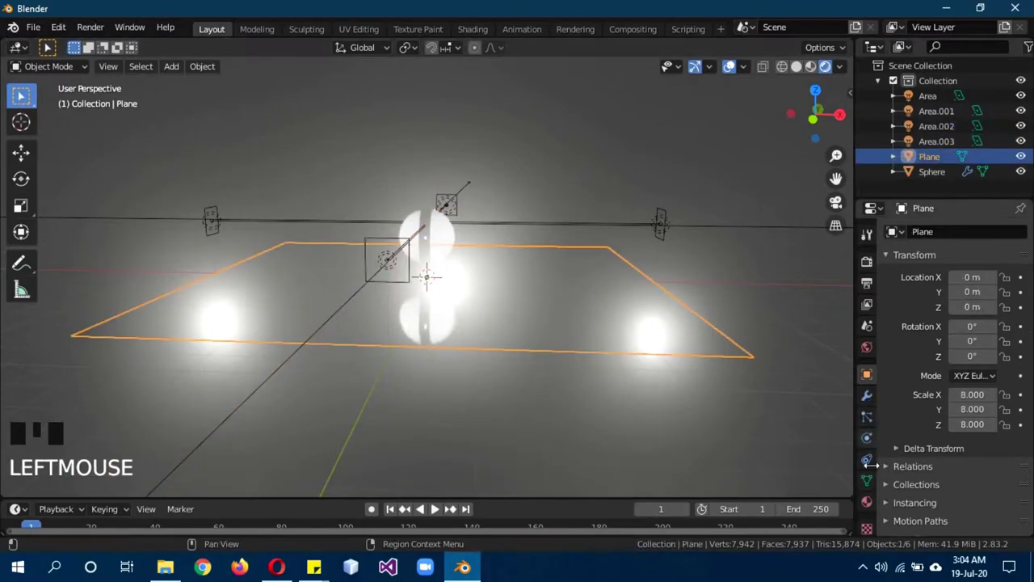
pyautogui.click(872, 511)
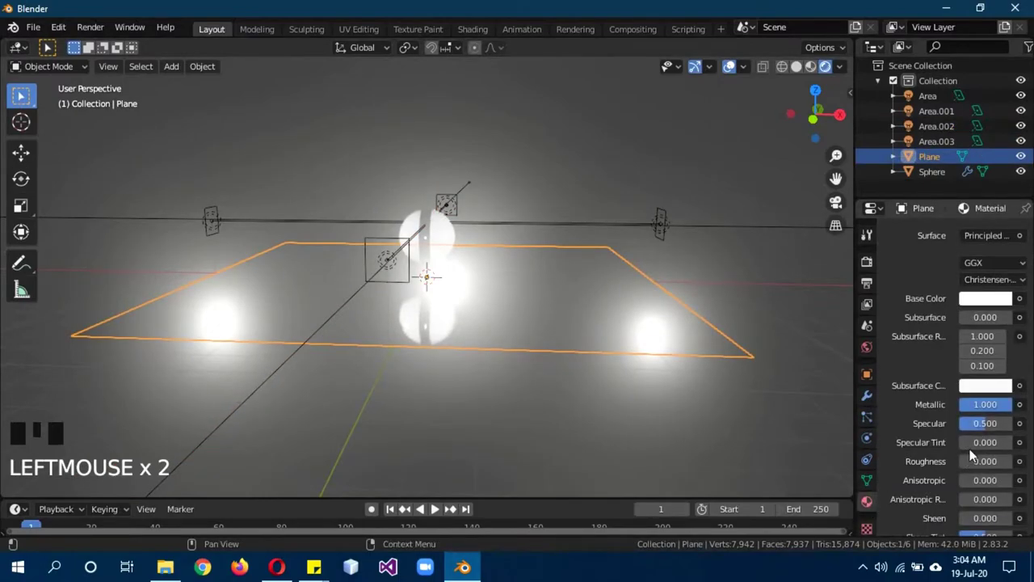
pyautogui.moveTo(992, 463); pyautogui.dragTo(977, 467)
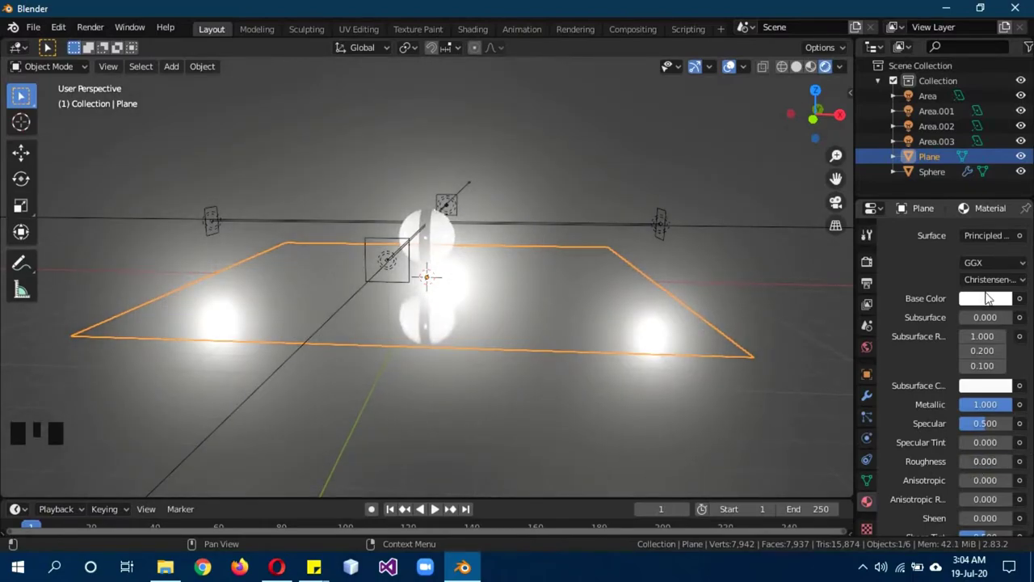
pyautogui.click(987, 303)
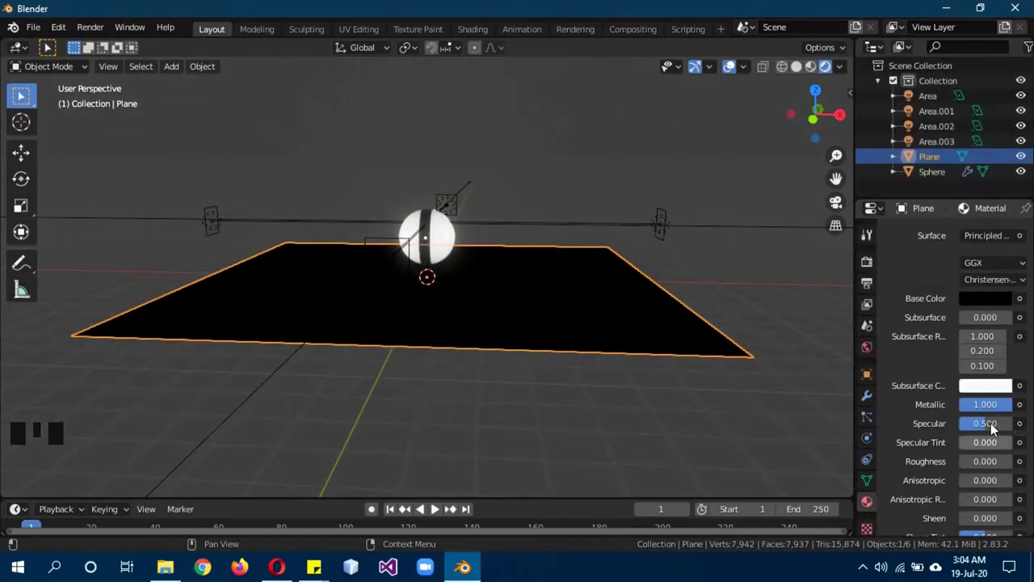
pyautogui.moveTo(635, 427); pyautogui.dragTo(629, 436)
pyautogui.scroll(3)
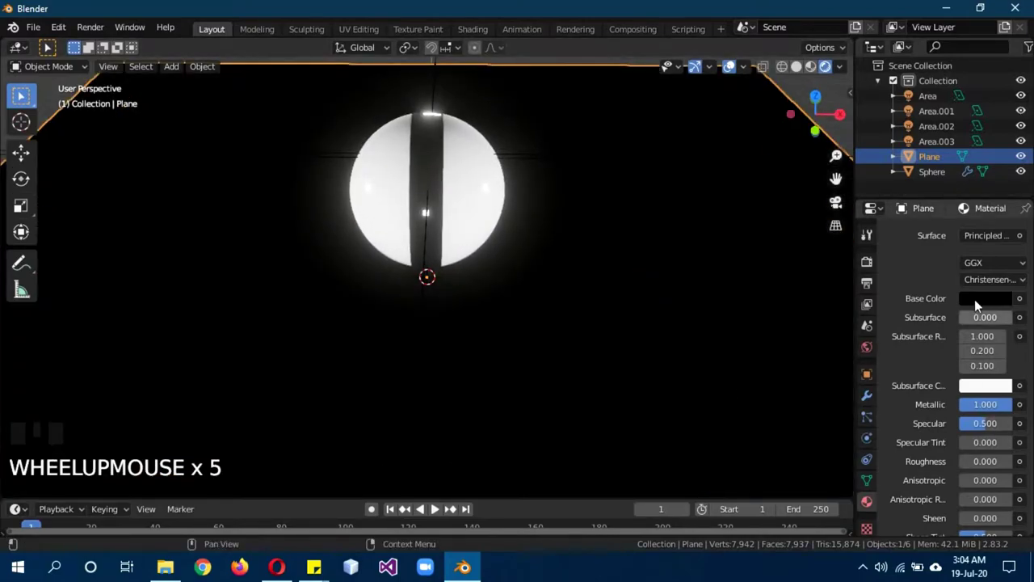
pyautogui.click(982, 302)
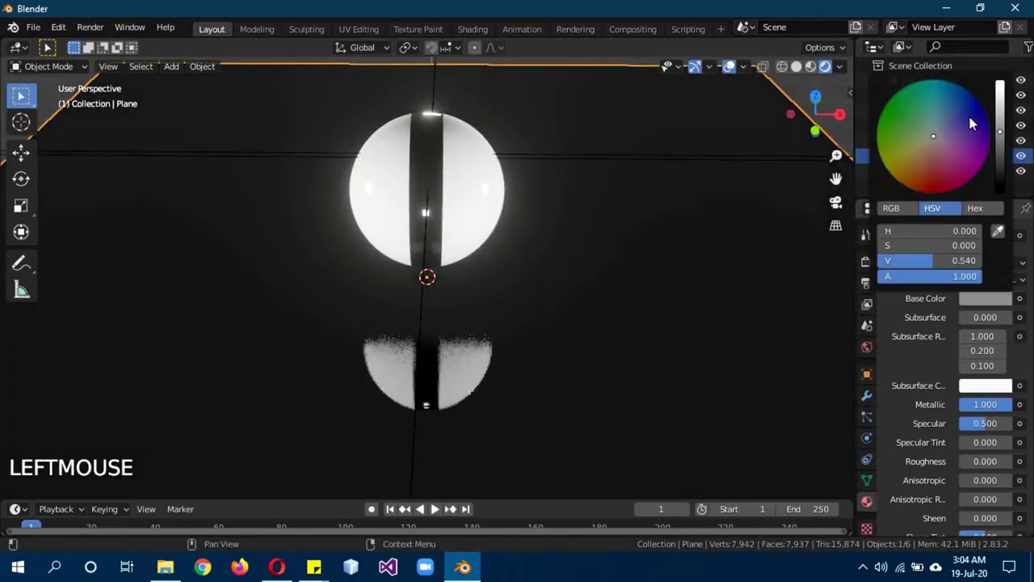
pyautogui.moveTo(574, 359); pyautogui.dragTo(574, 340)
pyautogui.scroll(-3)
pyautogui.scroll(3)
# Step: Select the ball, switch to solid shading and bring up the Add menu
pyautogui.click(460, 175)
pyautogui.press('z')
pyautogui.scroll(-3)
pyautogui.press('shift+a')
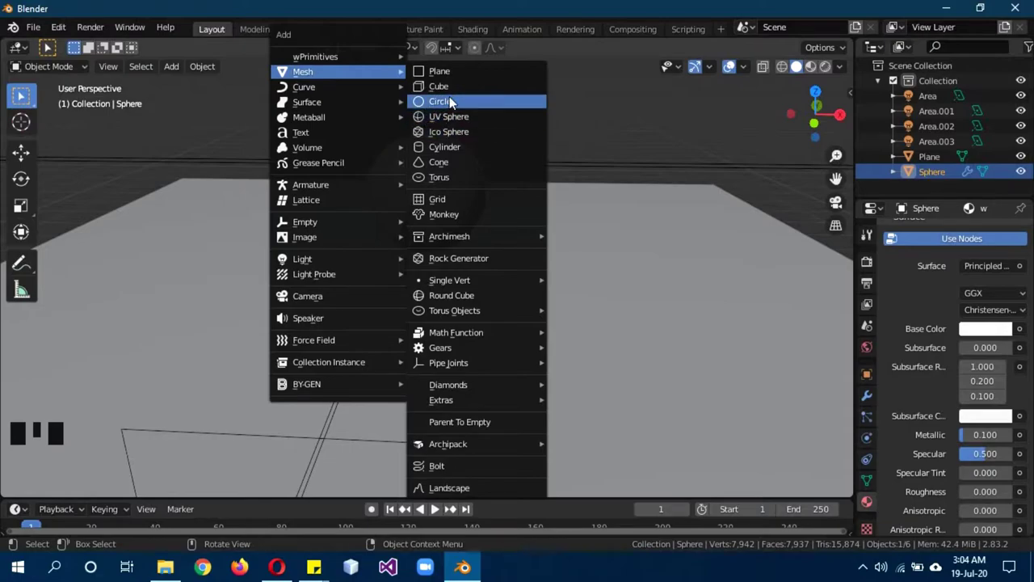
# Step: Add a mesh circle beneath the sphere and resize it slightly
pyautogui.press('s')
pyautogui.press('b')
pyautogui.press('Tab')
pyautogui.press('g')
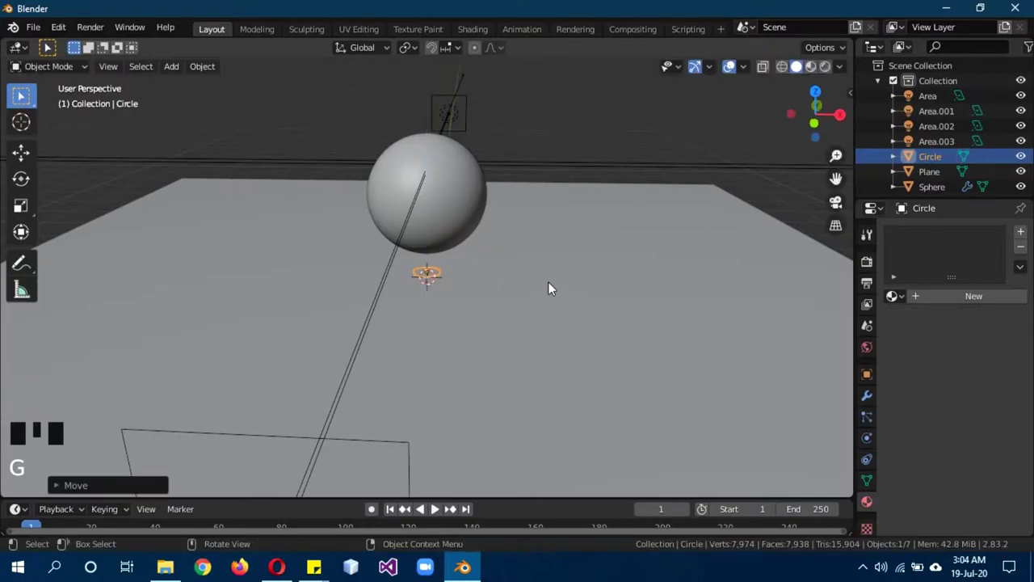
pyautogui.press('r')
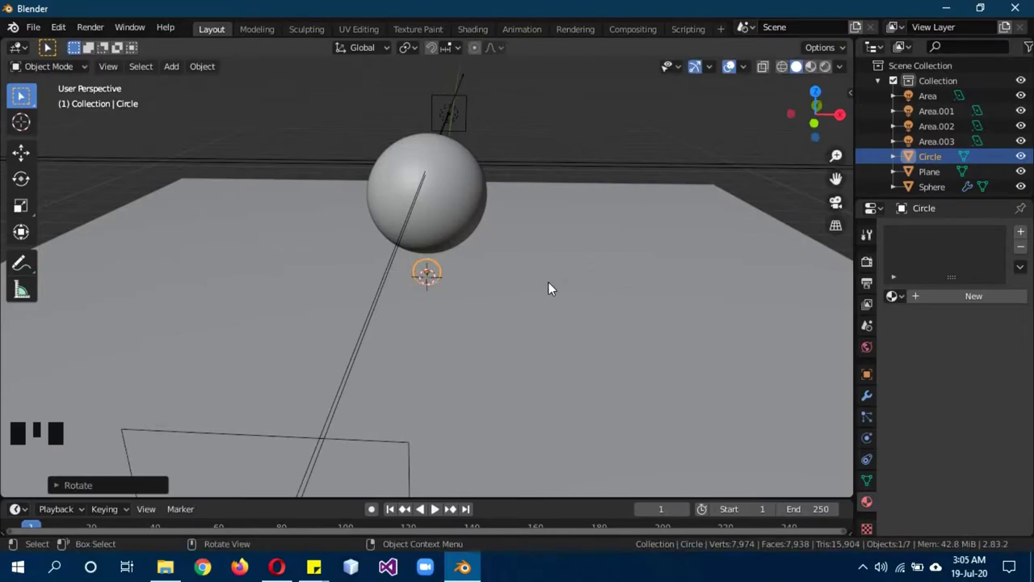
# Step: Stand the circle upright in front of the ball and show its transform values
pyautogui.press('KP_3')
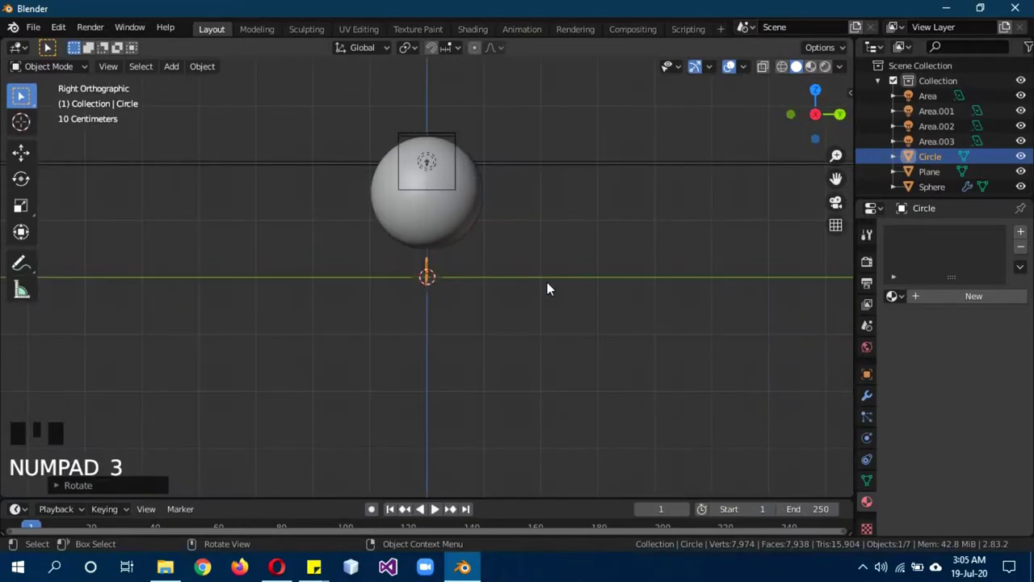
pyautogui.press('g')
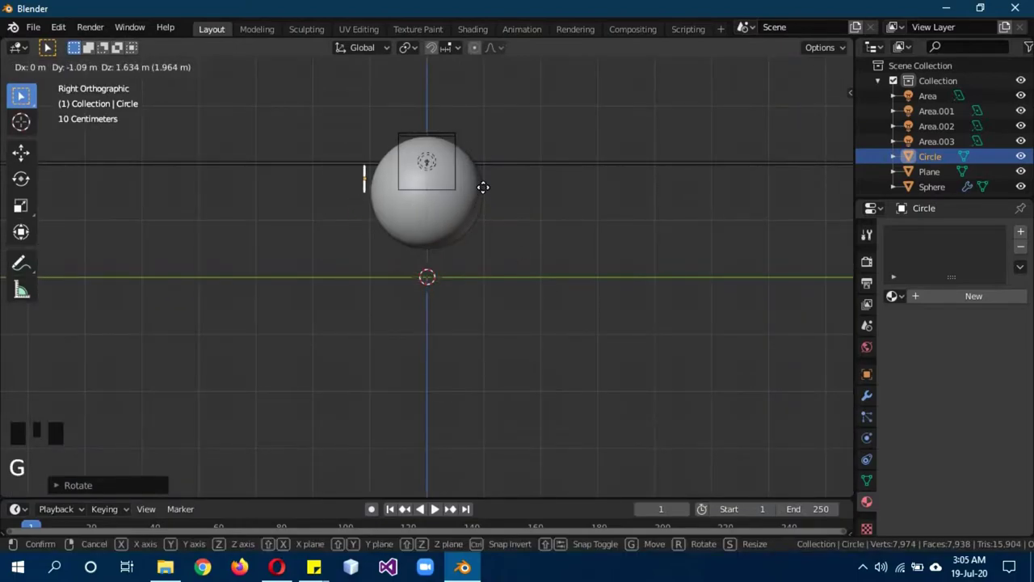
pyautogui.press('KP_1')
pyautogui.scroll(3)
pyautogui.click(877, 379)
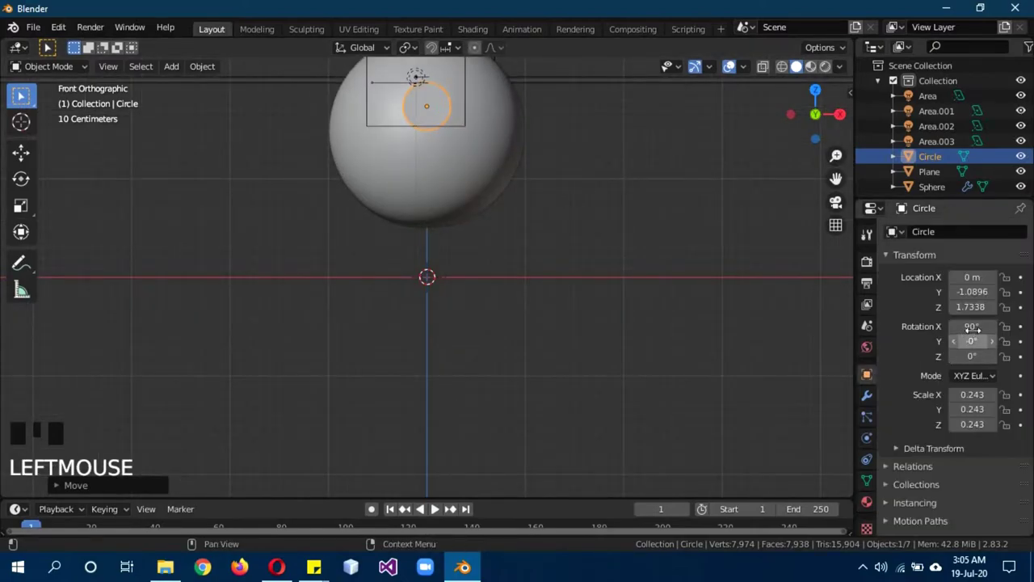
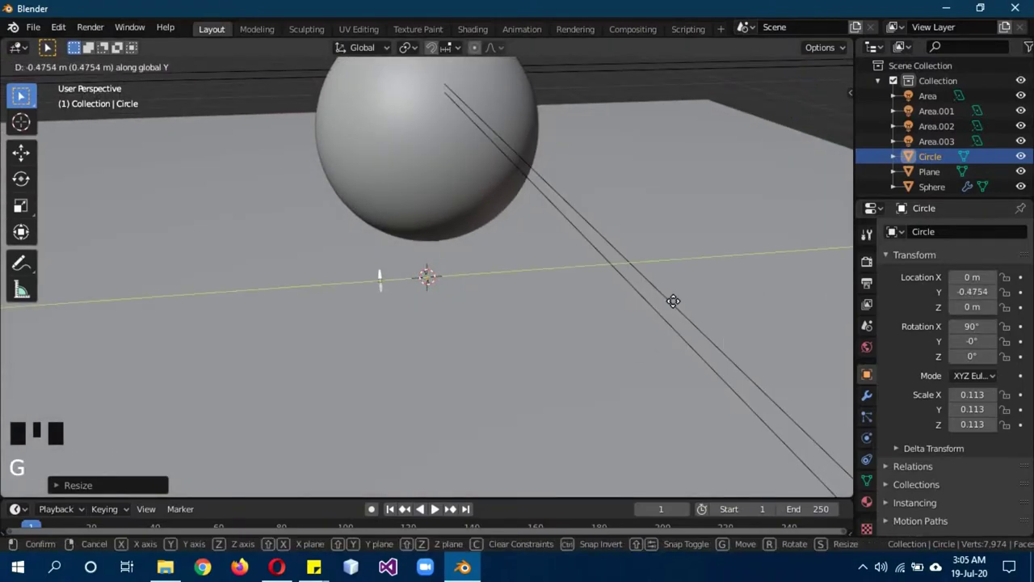
# Step: Slide the circle forward along Y and up along Z onto the sphere's front face as an eye
pyautogui.press('KP_3')
pyautogui.press('g')
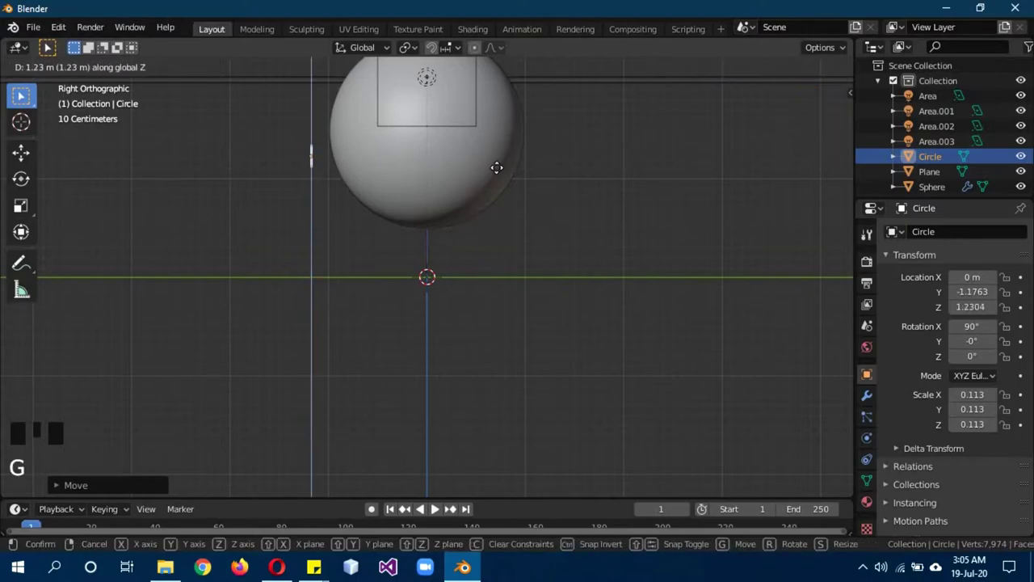
pyautogui.press('KP_1')
pyautogui.scroll(-3)
pyautogui.moveTo(529, 180); pyautogui.dragTo(533, 229)
pyautogui.scroll(3)
pyautogui.scroll(-3)
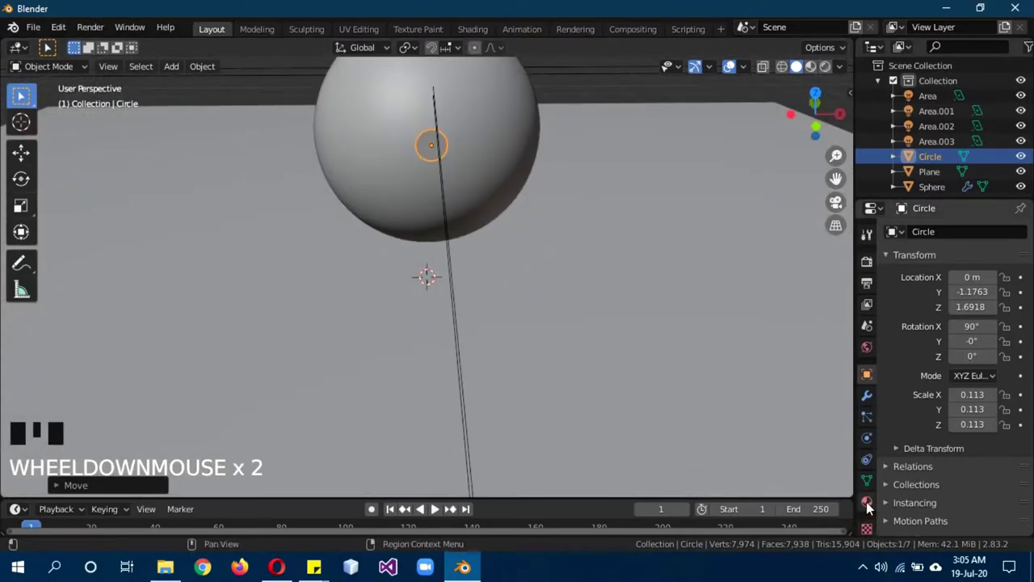
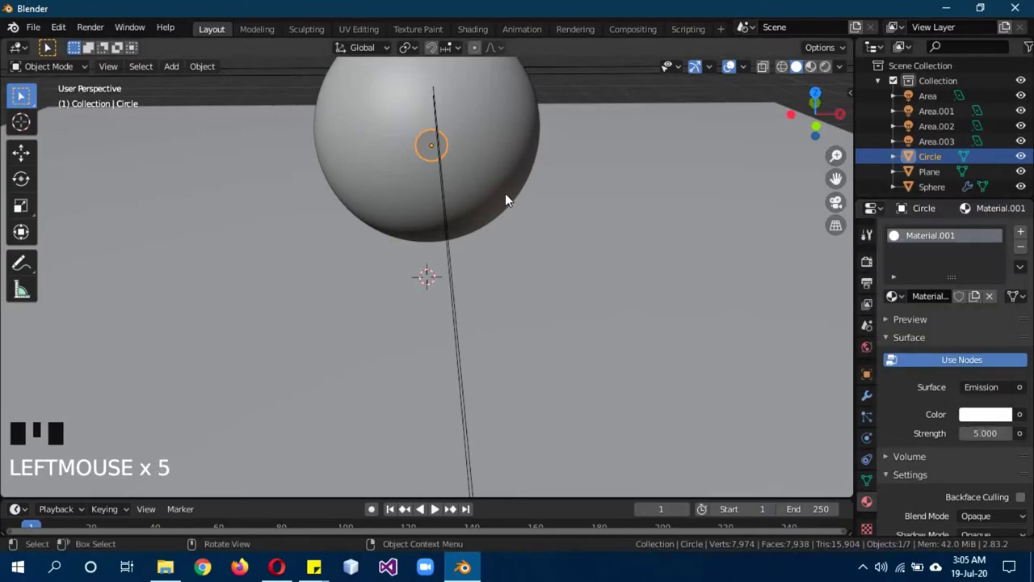
# Step: Add a Basis shape key and a second 'blink' shape key to the eye circle's mesh data
pyautogui.press('b')
pyautogui.press('Tab')
pyautogui.click(866, 481)
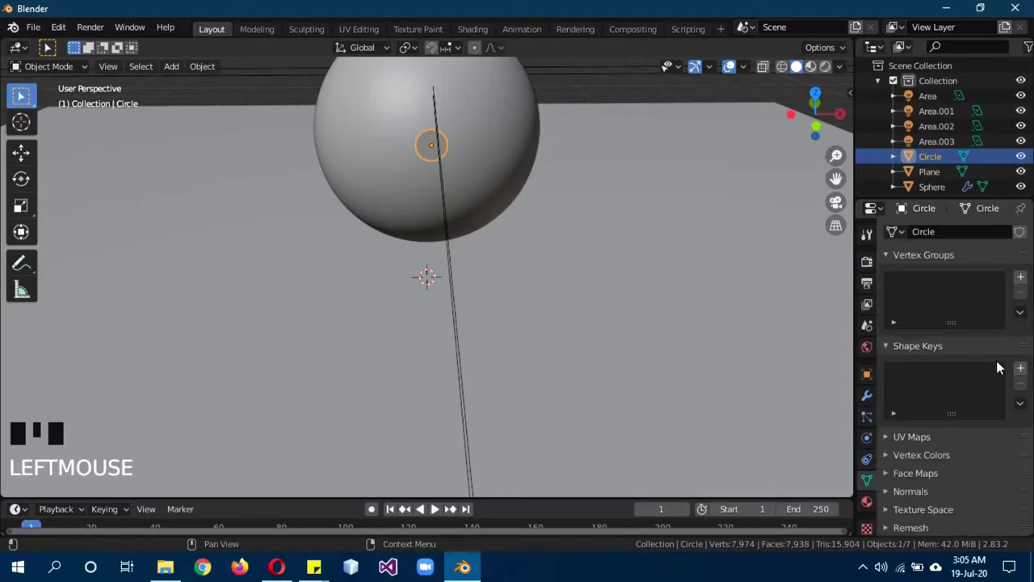
pyautogui.moveTo(1024, 372); pyautogui.dragTo(747, 341)
pyautogui.press('KP_1')
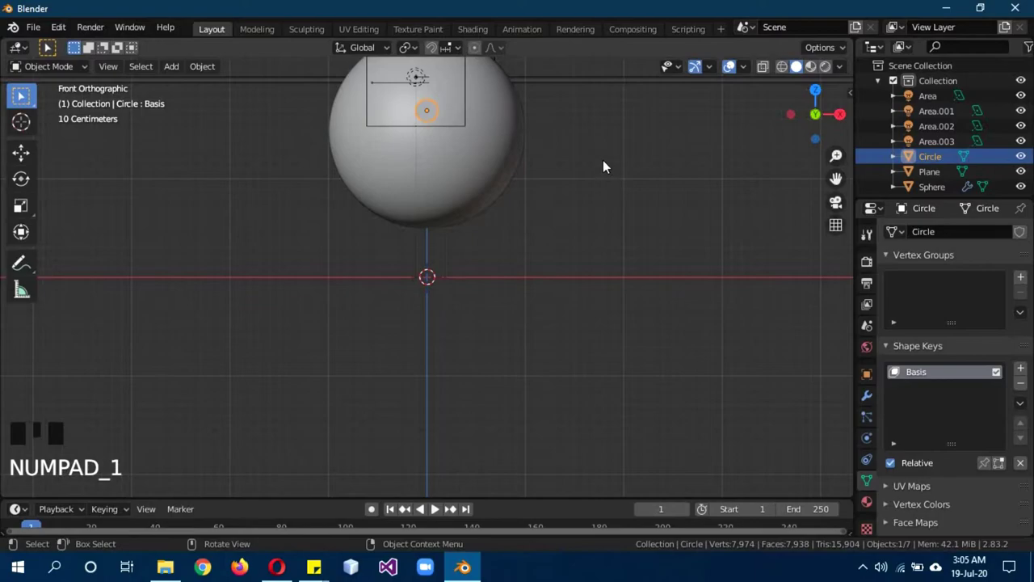
pyautogui.moveTo(606, 154); pyautogui.dragTo(609, 255)
pyautogui.scroll(3)
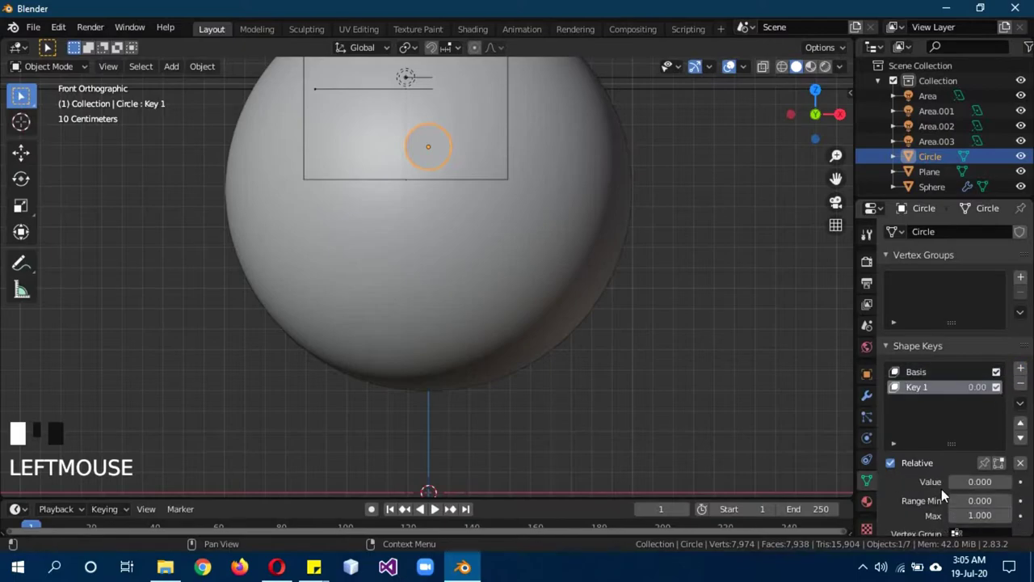
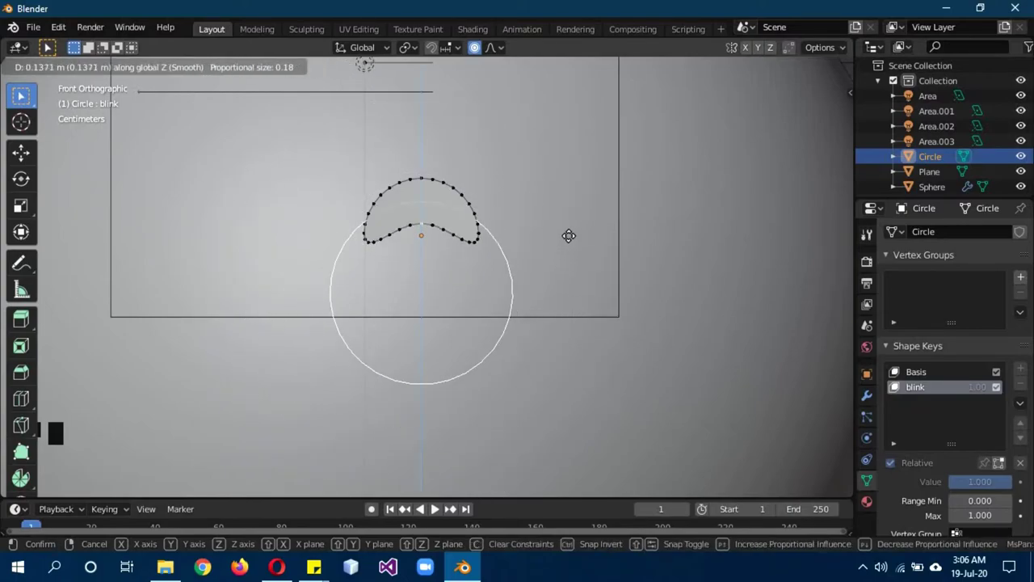
# Step: Bend the blink outline into a crescent, then duplicate the eye as Circle.001 to move below
pyautogui.press('Tab')
pyautogui.moveTo(65, 462); pyautogui.dragTo(948, 495)
pyautogui.scroll(-3)
pyautogui.scroll(-3)
pyautogui.press('shift+d')
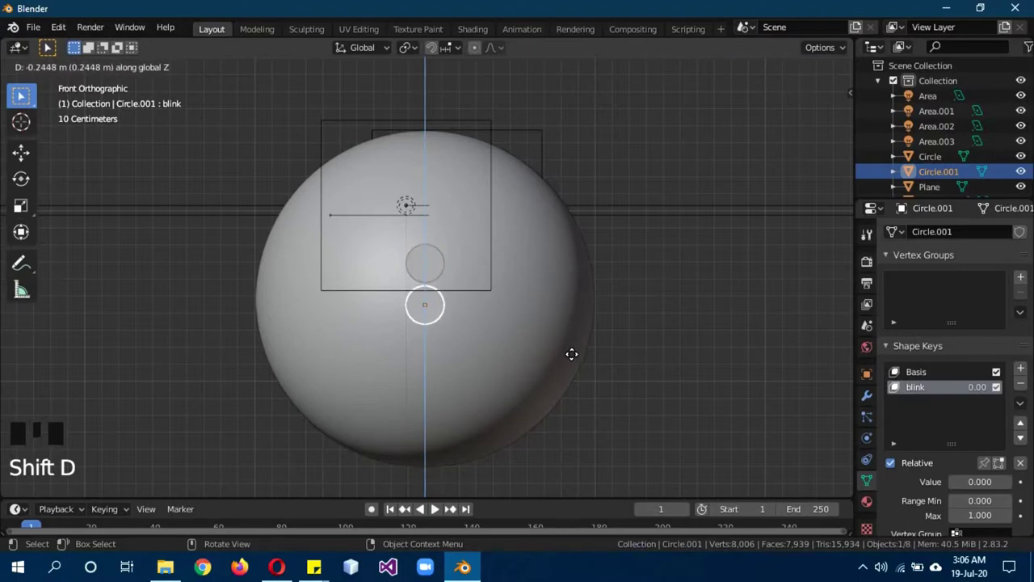
# Step: Select both eye circles with the sphere active and bring up the parenting options (Ctrl+P)
pyautogui.moveTo(657, 376); pyautogui.dragTo(221, 285)
pyautogui.click(219, 282)
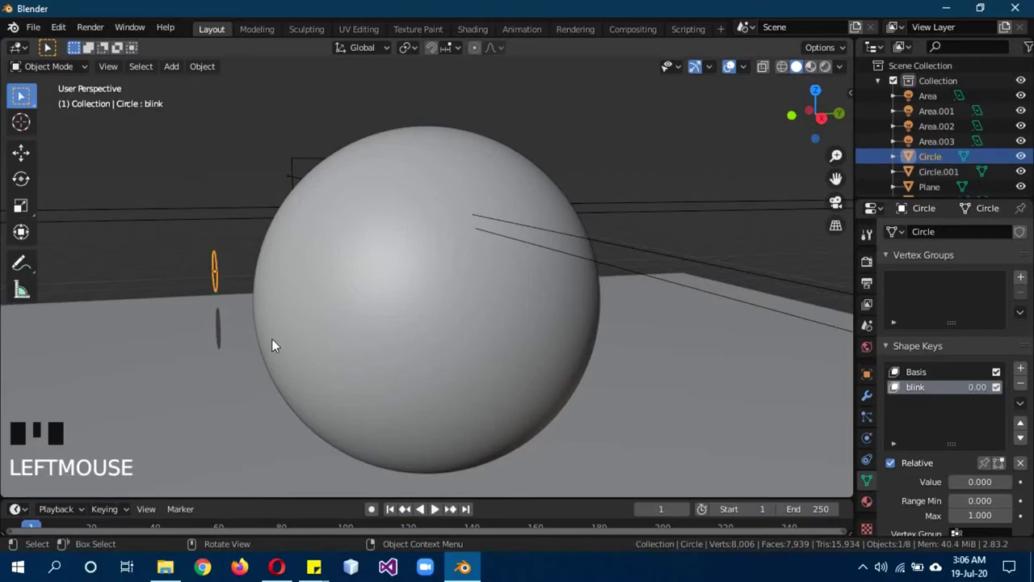
pyautogui.click(224, 342)
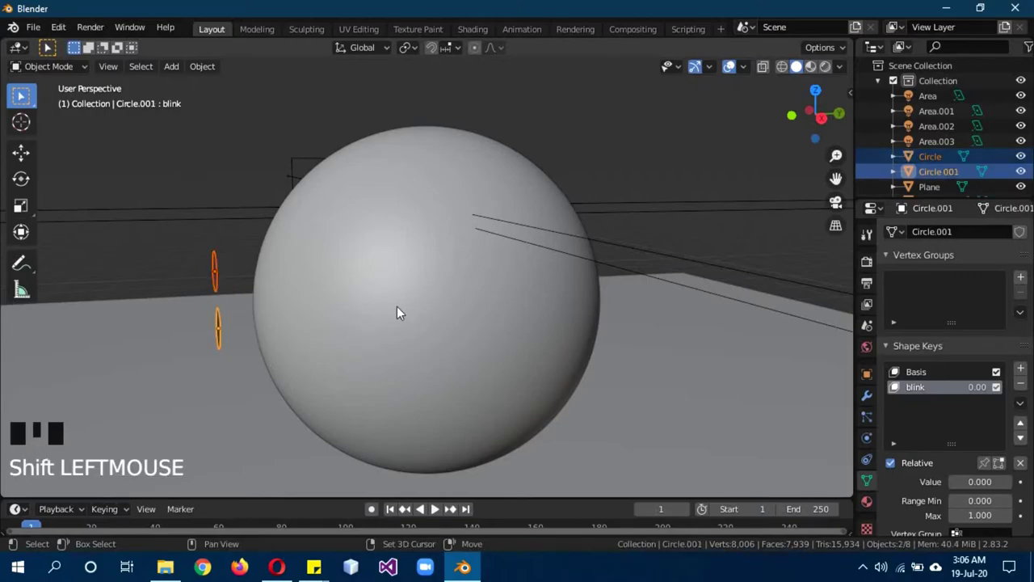
pyautogui.click(404, 309)
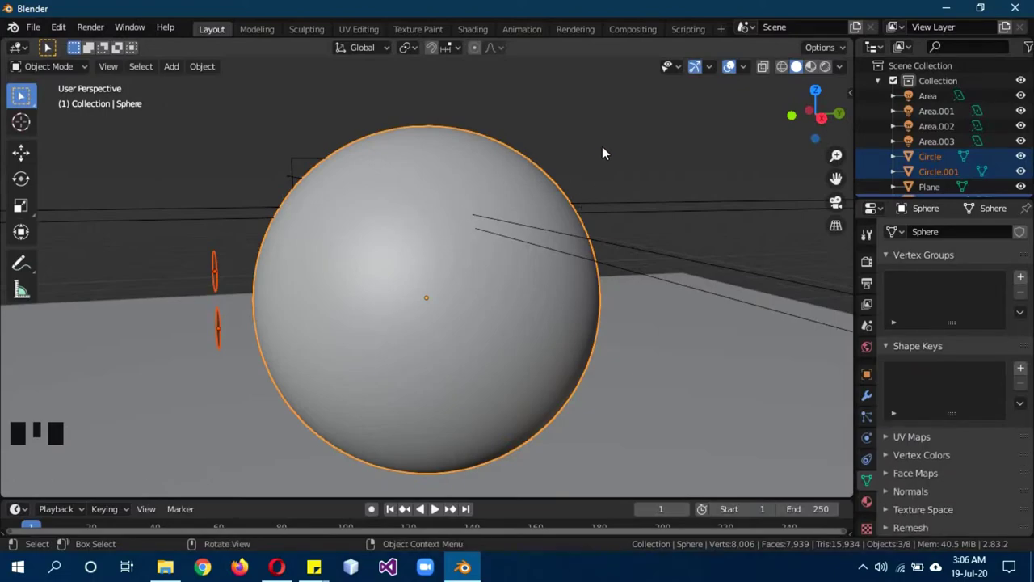
pyautogui.press('ctrl+p')
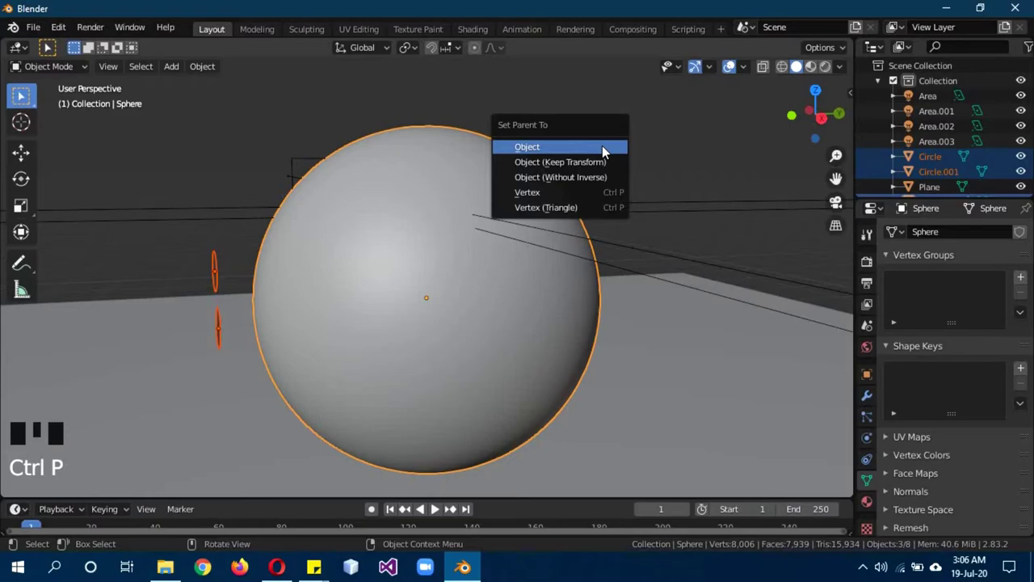
# Step: Parent the eyes to the sphere and shrinkwrap the first eye onto it with a 0.01 m offset
pyautogui.click(222, 274)
pyautogui.moveTo(300, 345); pyautogui.dragTo(875, 400)
pyautogui.click(874, 400)
pyautogui.moveTo(928, 228); pyautogui.dragTo(862, 404)
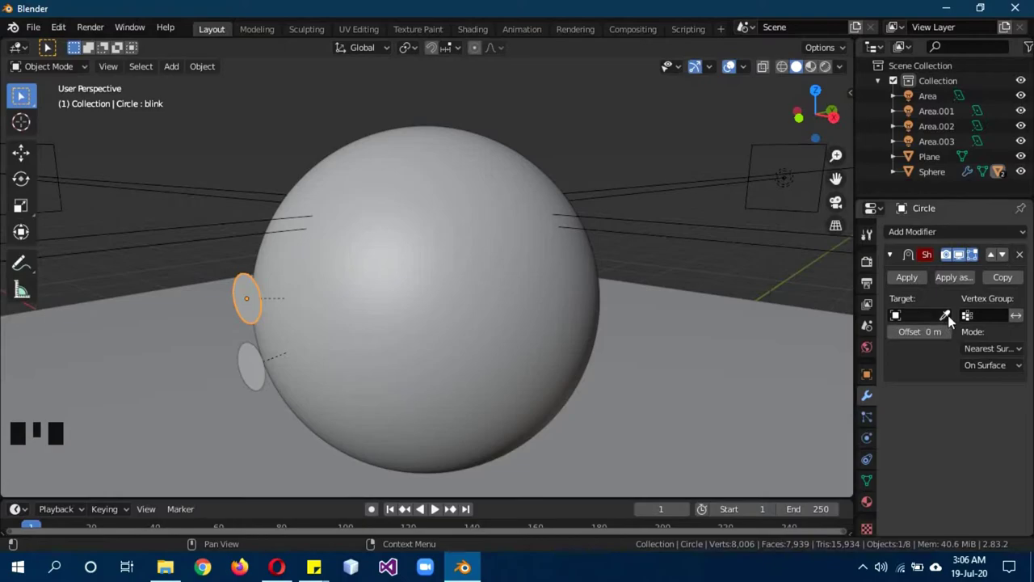
pyautogui.click(952, 319)
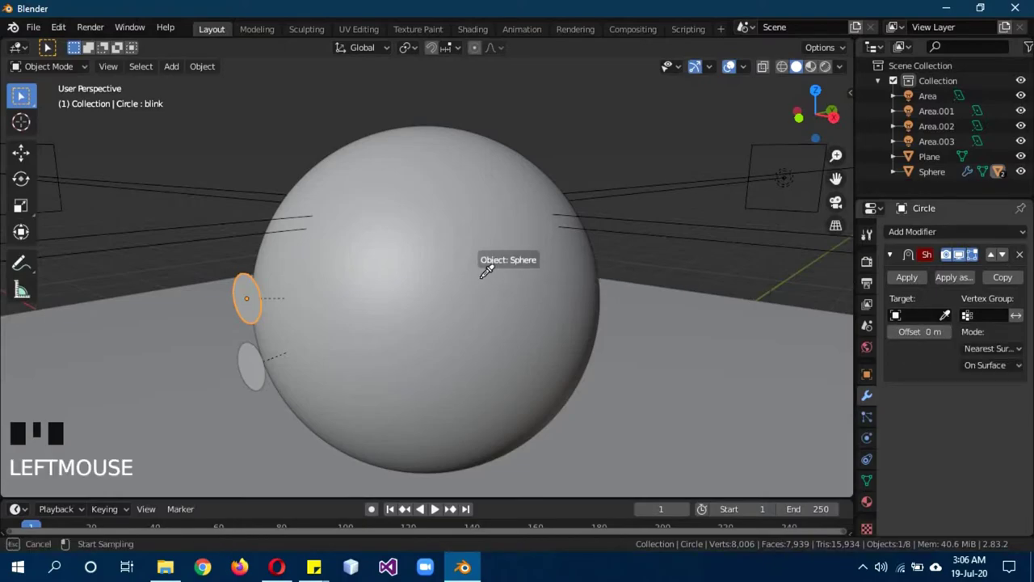
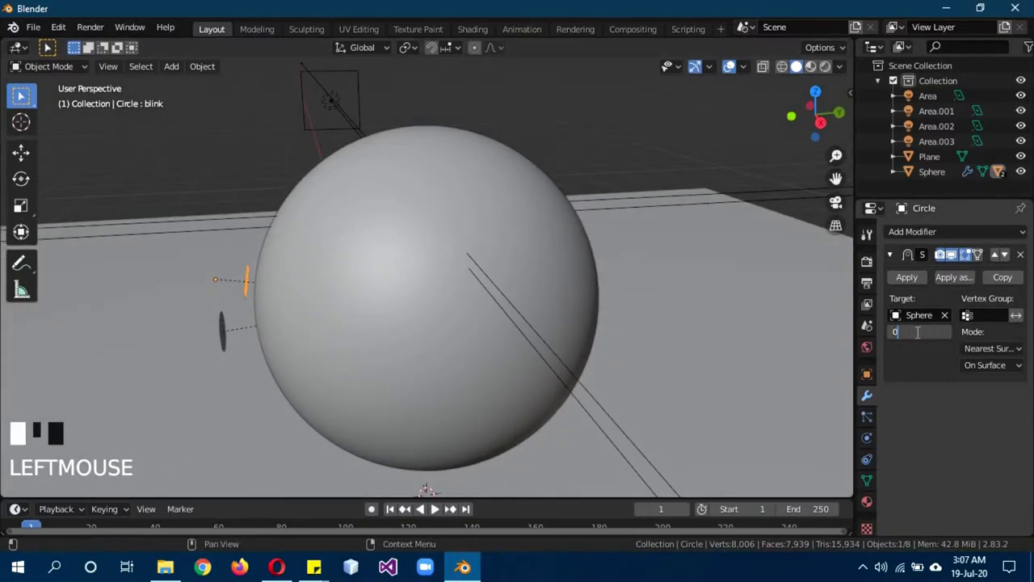
pyautogui.press('KP_0')
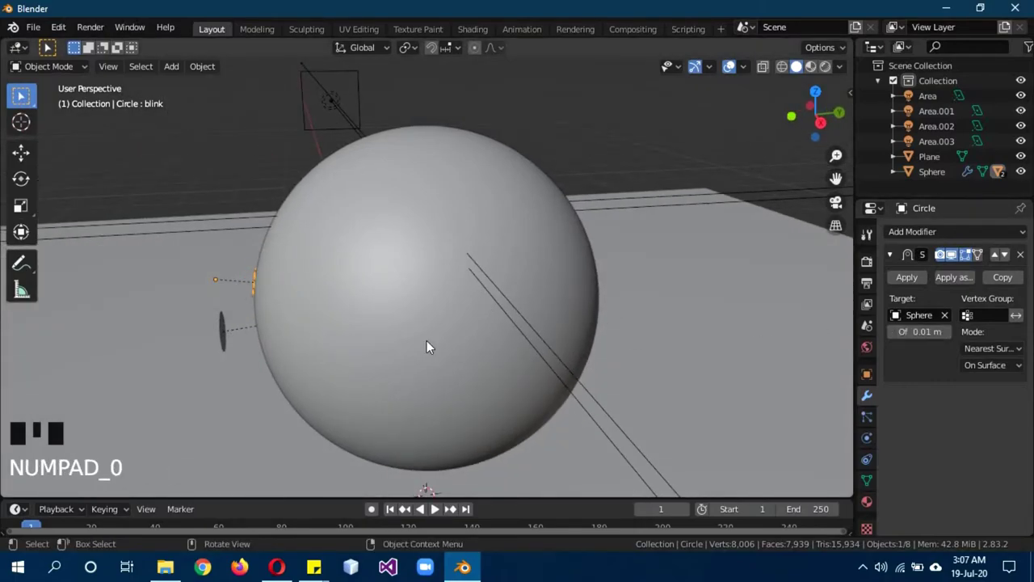
# Step: Shrinkwrap the second eye onto the sphere with a 0.01 m offset and check it from the front
pyautogui.click(232, 340)
pyautogui.moveTo(954, 240); pyautogui.dragTo(867, 413)
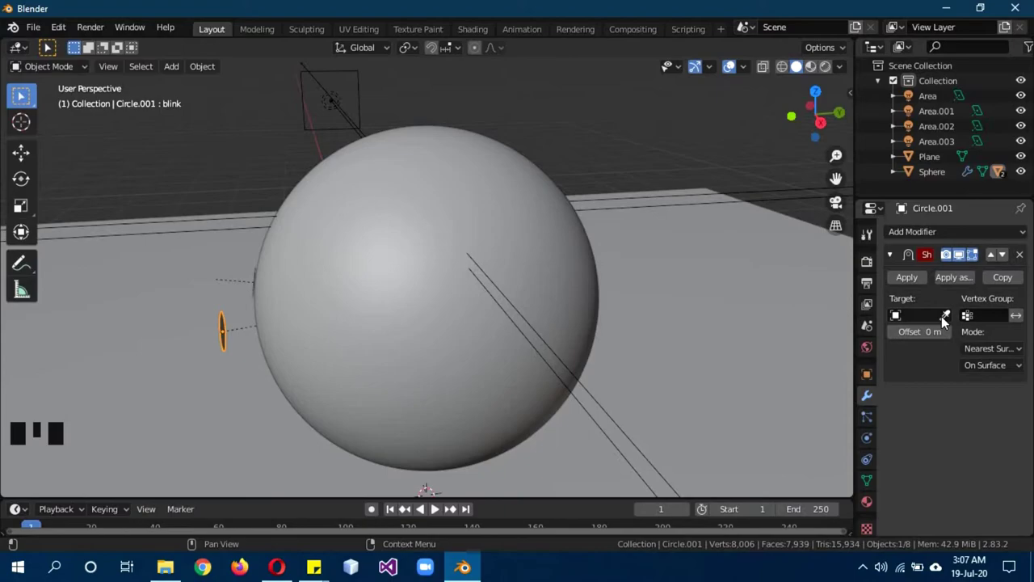
pyautogui.click(946, 323)
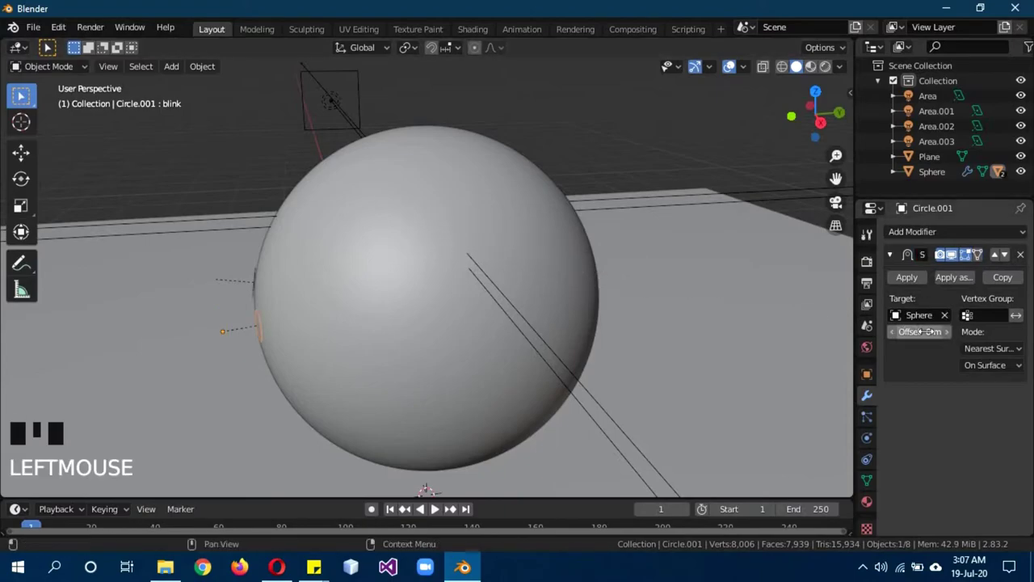
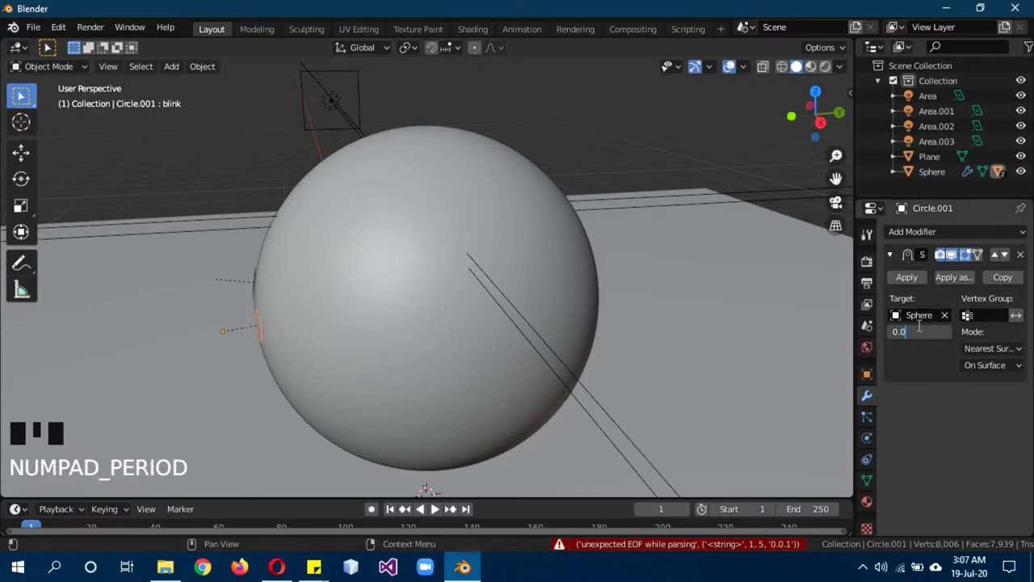
pyautogui.press('z')
pyautogui.moveTo(495, 400); pyautogui.dragTo(612, 364)
pyautogui.press('a')
pyautogui.scroll(-3)
pyautogui.middleClick(600, 368)
pyautogui.press('KP_1')
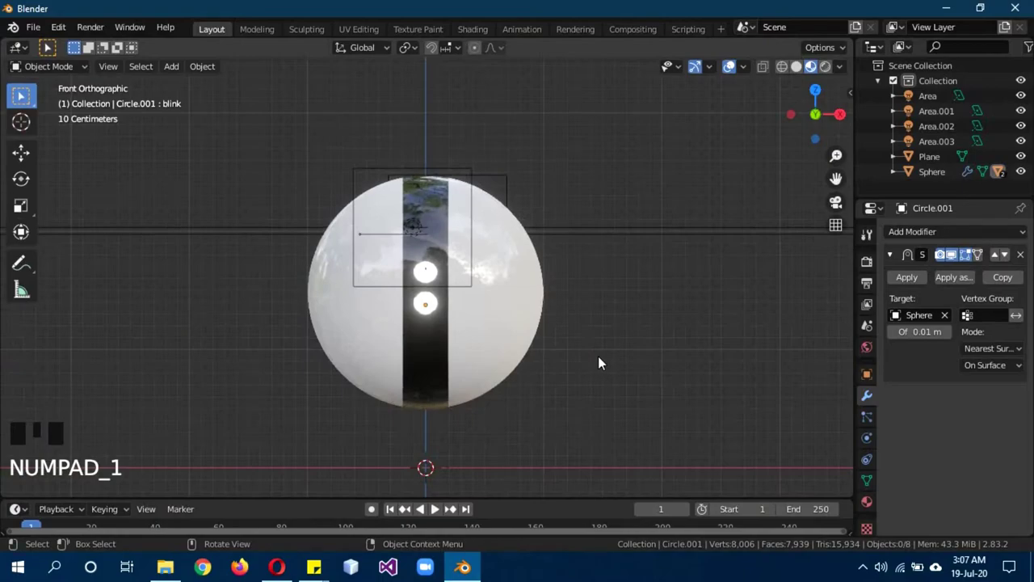
pyautogui.press('z')
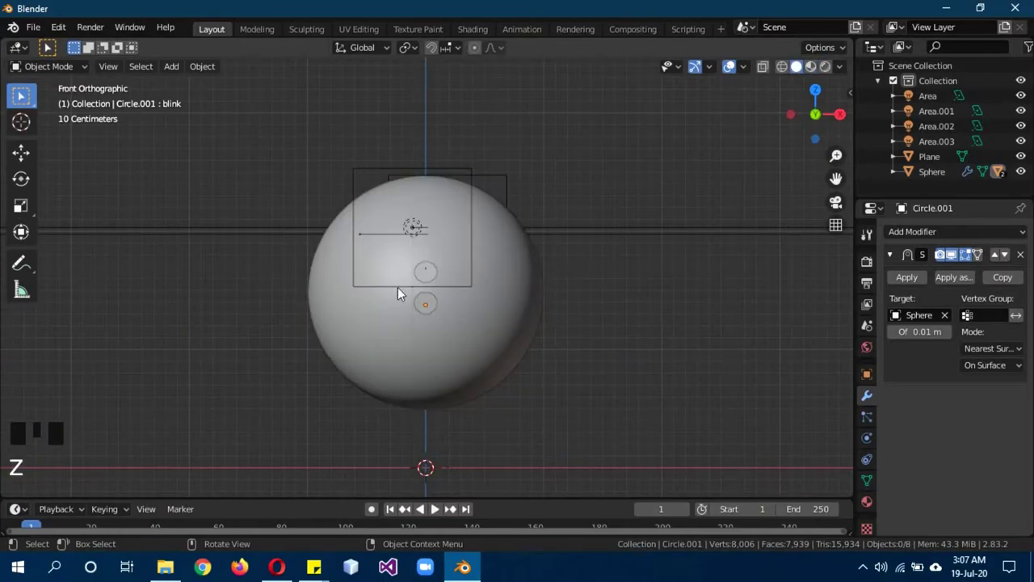
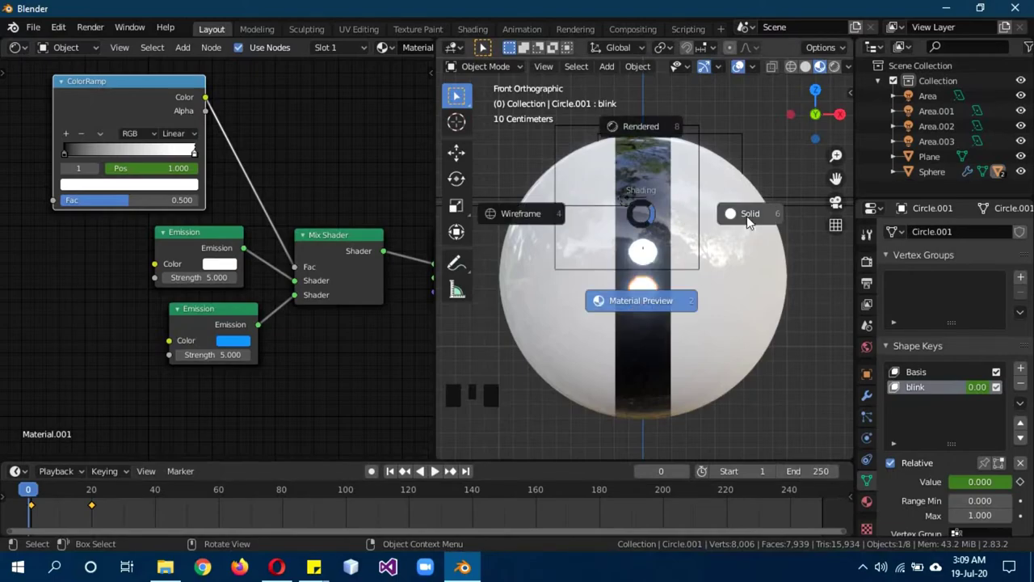
# Step: Give the 3D viewport the whole window after building the blink keyframes and emission shader
pyautogui.press('z')
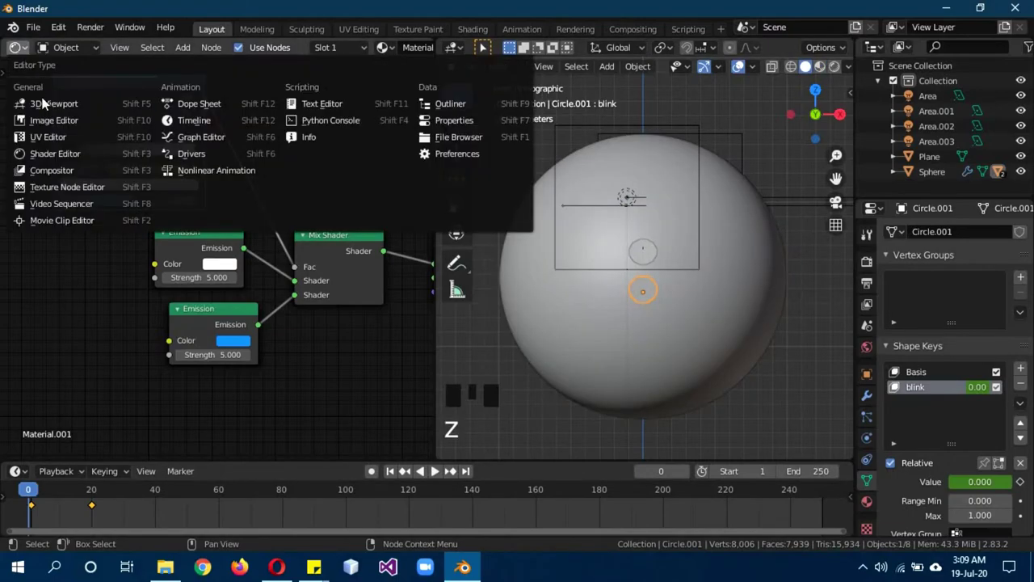
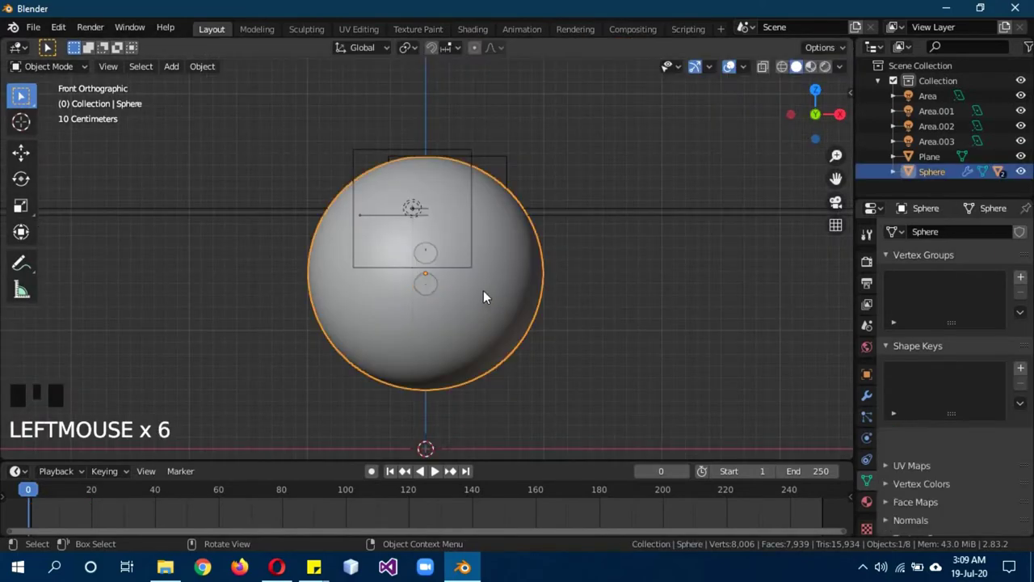
# Step: Edit the sphere's mesh and cut an edge loop across it with Ctrl+R
pyautogui.press('b')
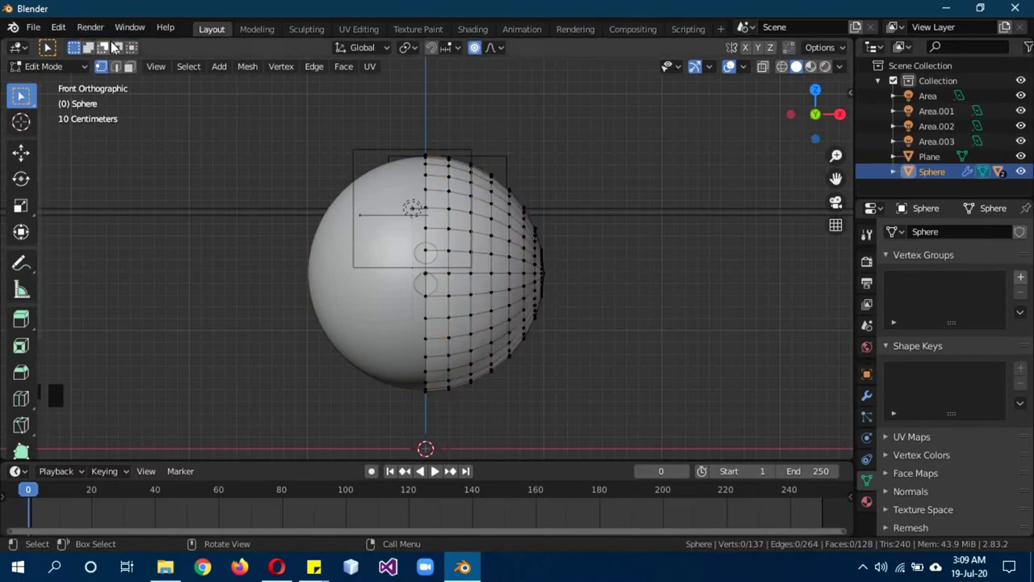
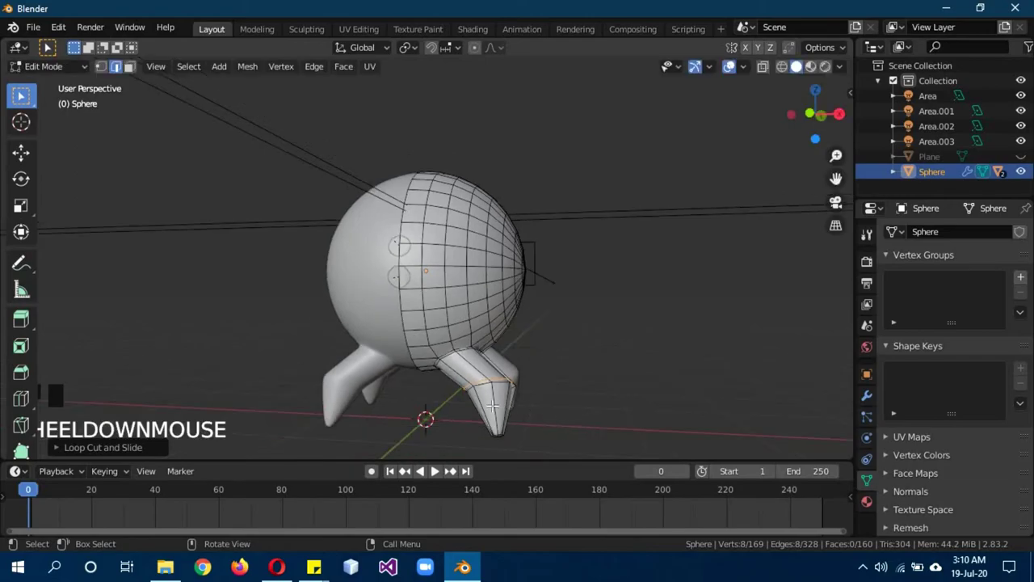
pyautogui.press('ctrl+r')
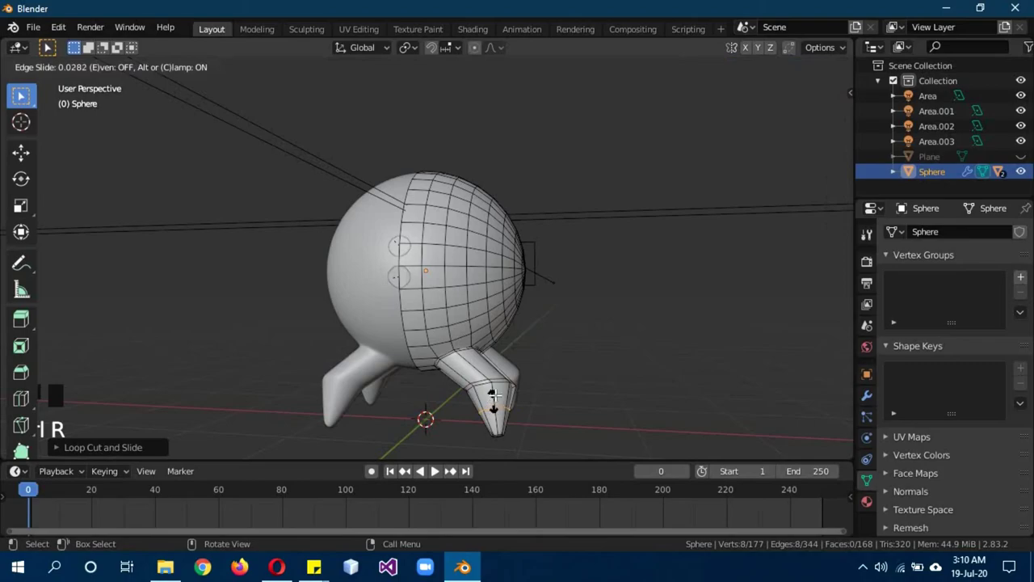
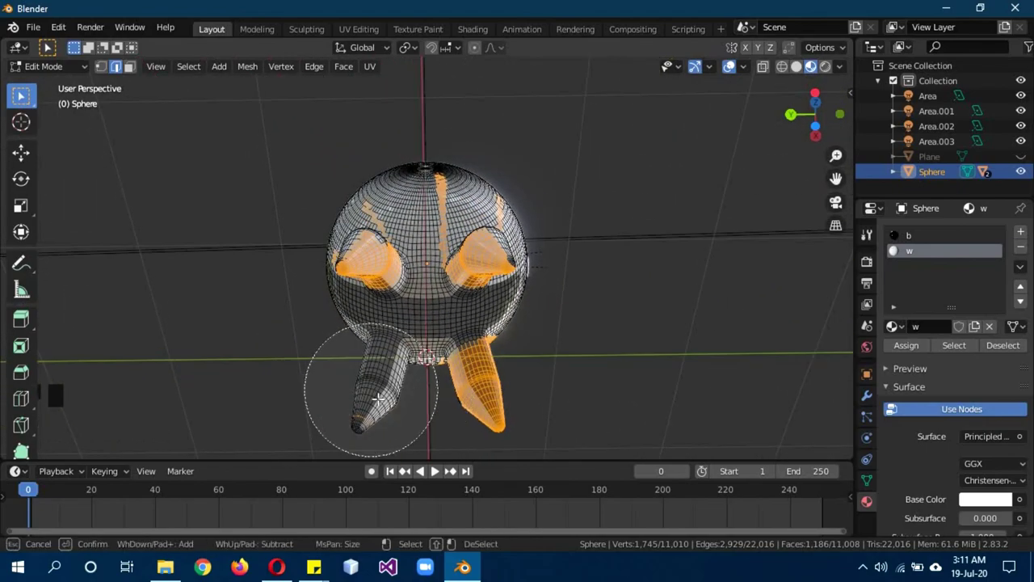
# Step: Assign the black stripe material, return to object mode and preview the lit ball in rendered shading
pyautogui.click(915, 353)
pyautogui.press('Tab')
pyautogui.press('z')
pyautogui.moveTo(710, 301); pyautogui.dragTo(1031, 157)
pyautogui.click(1031, 157)
pyautogui.scroll(-3)
pyautogui.moveTo(603, 272); pyautogui.dragTo(584, 233)
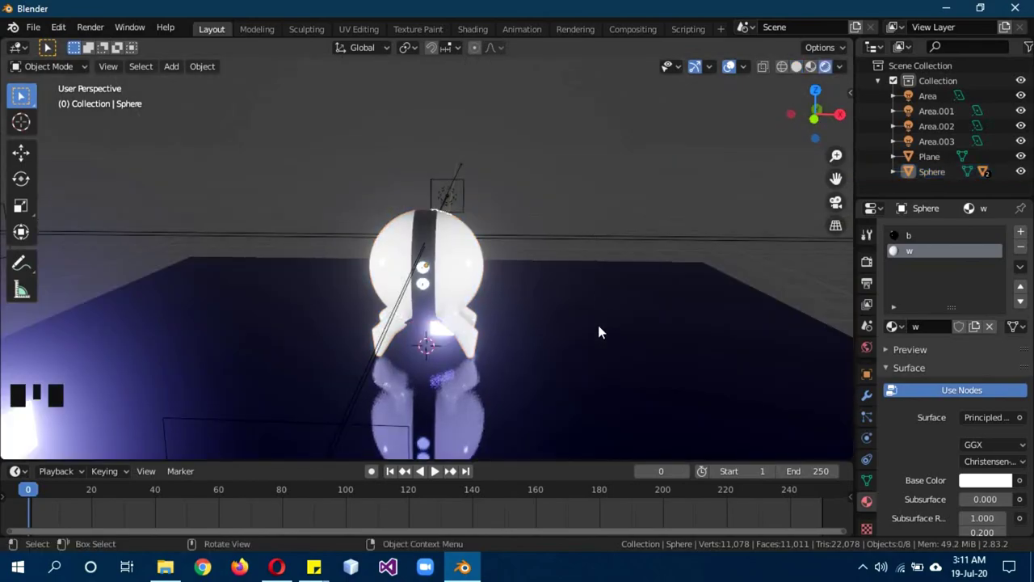
pyautogui.scroll(-3)
pyautogui.scroll(3)
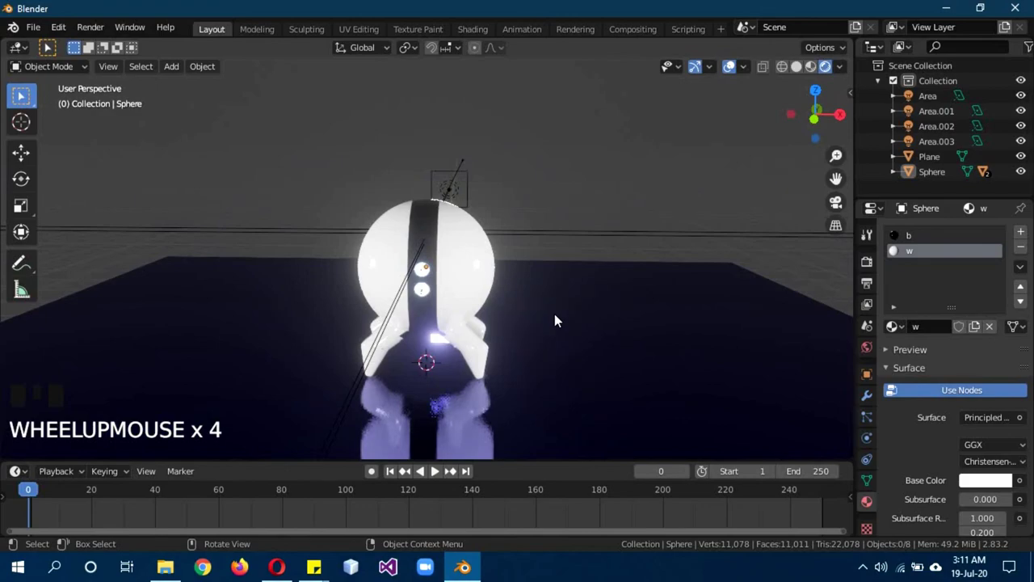